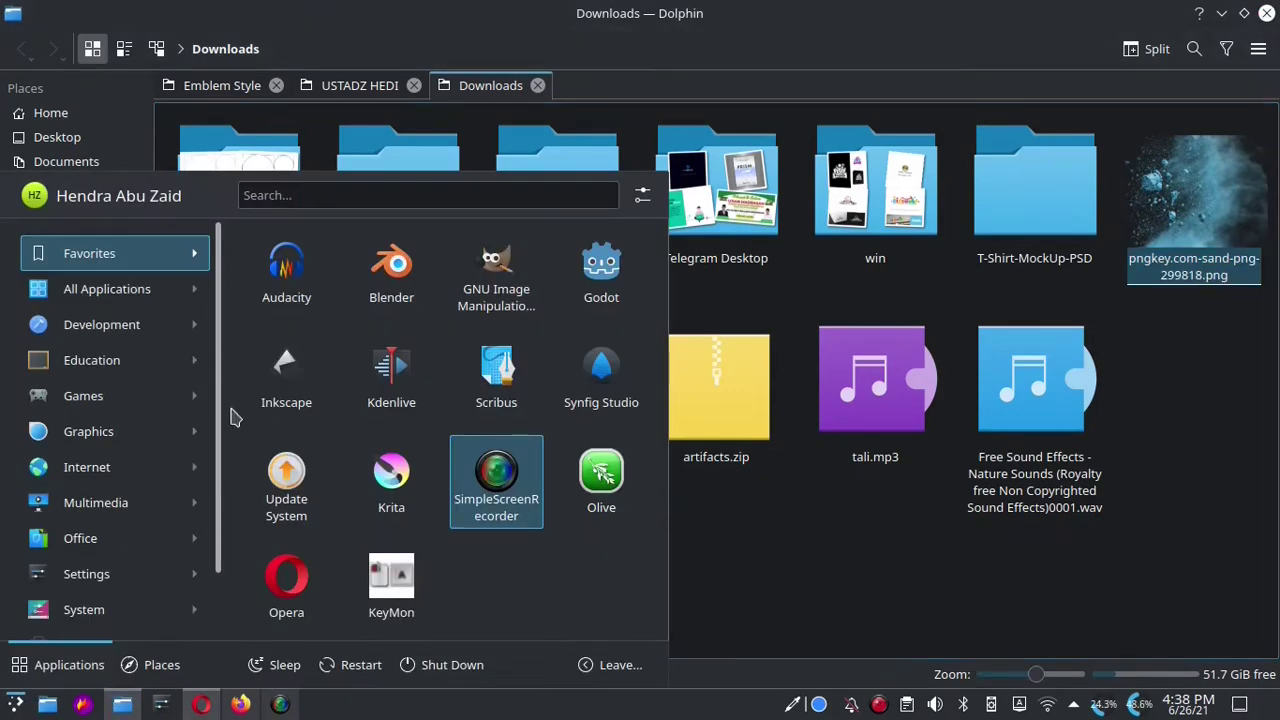
# Launch GNU Image Manipulation Program from the Favorites list.
pyautogui.click(508, 267)
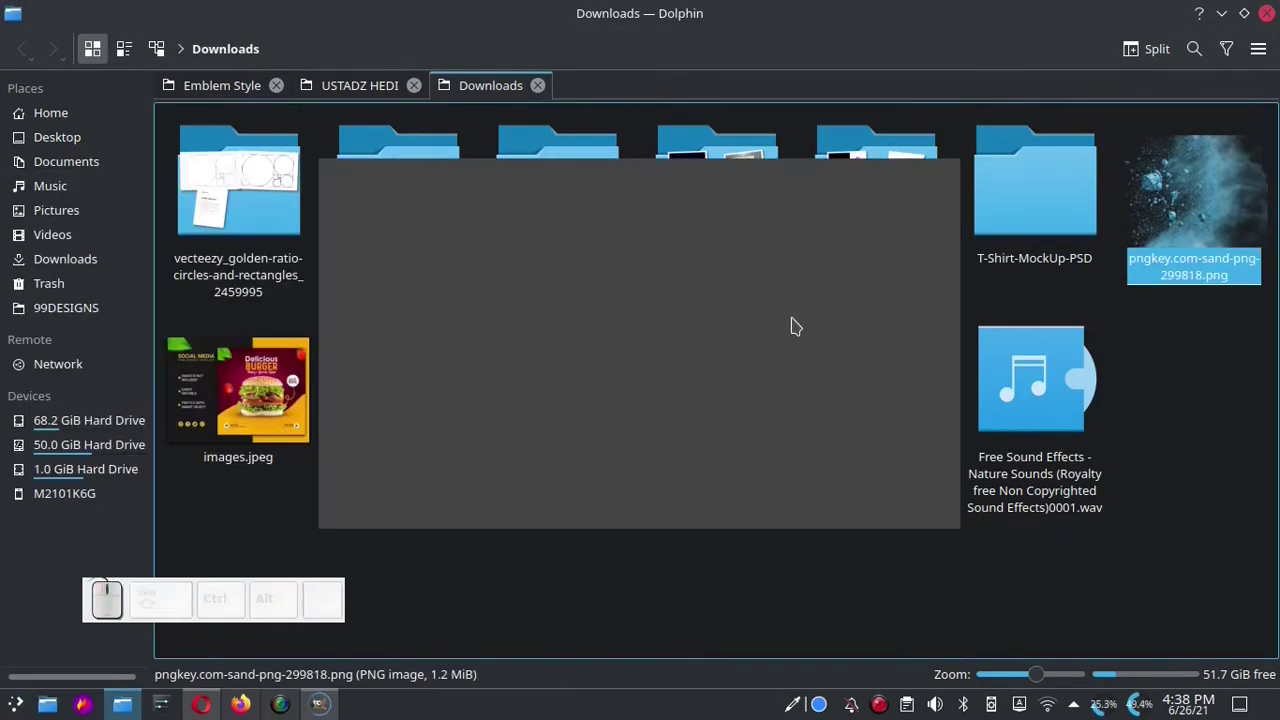
# Create a new image from the A4 (300 ppi) portrait template.
pyautogui.click(724, 411)
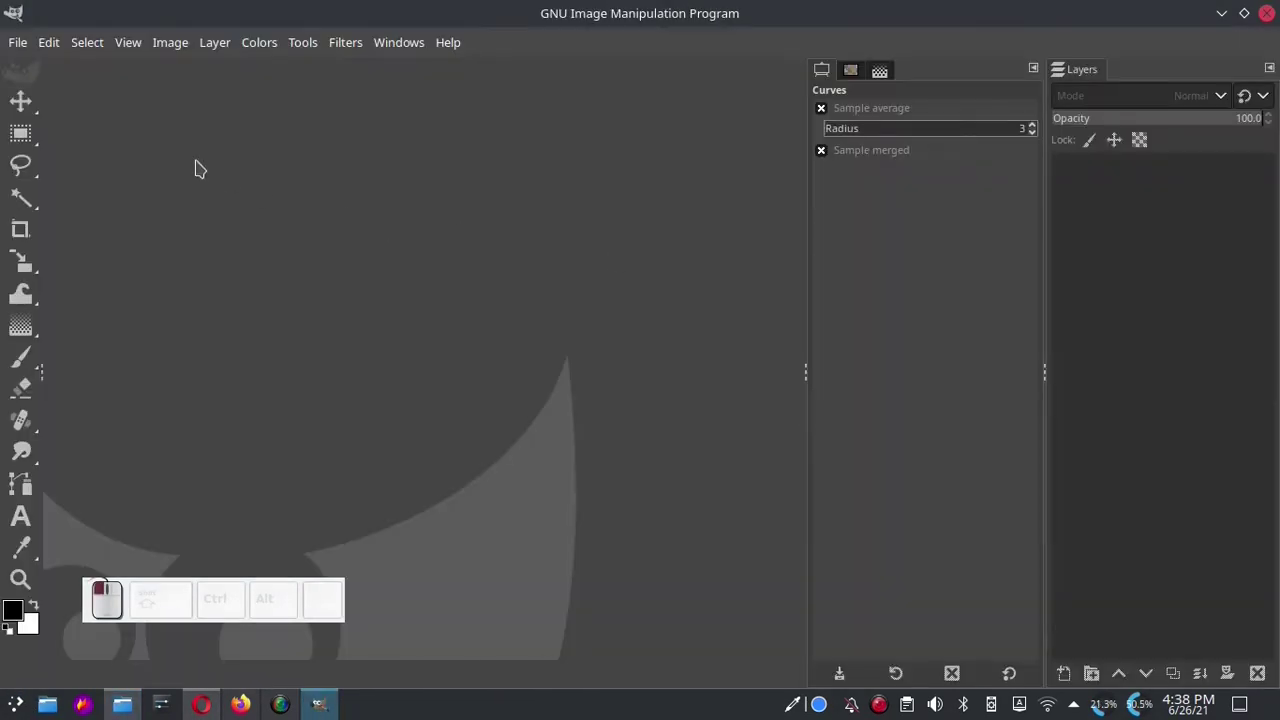
pyautogui.click(20, 43)
pyautogui.click(90, 73)
pyautogui.click(760, 158)
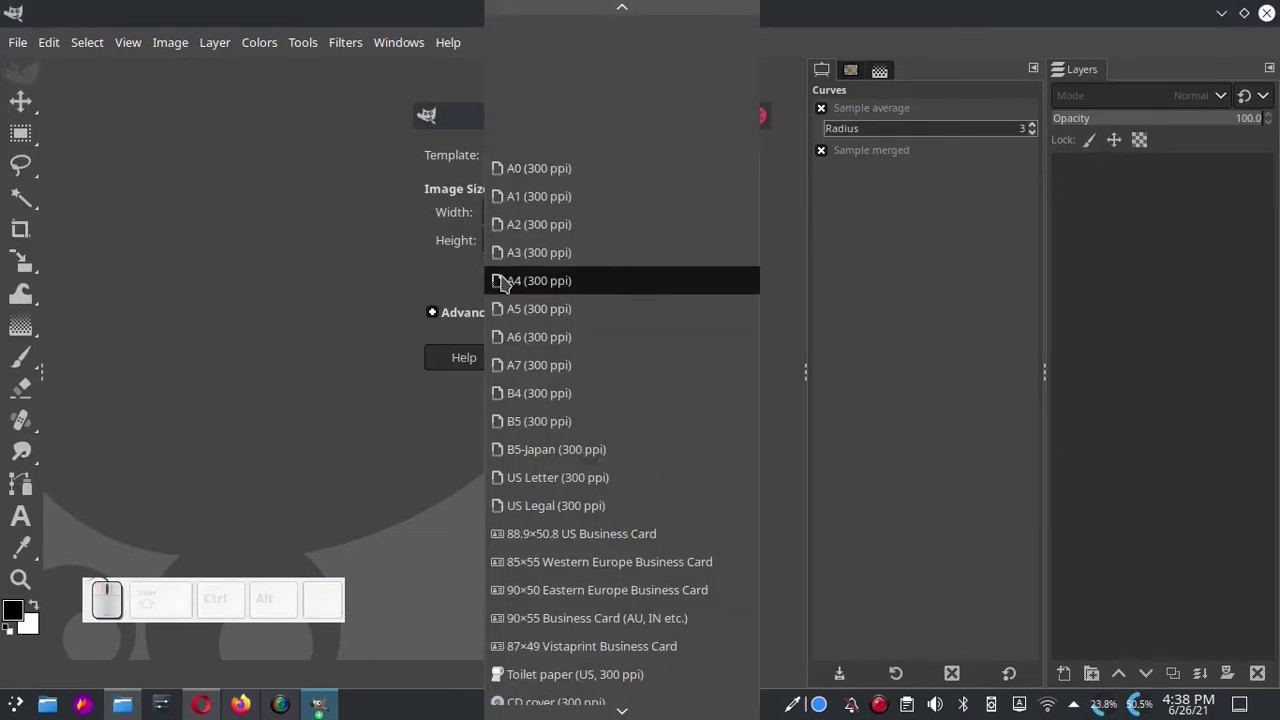
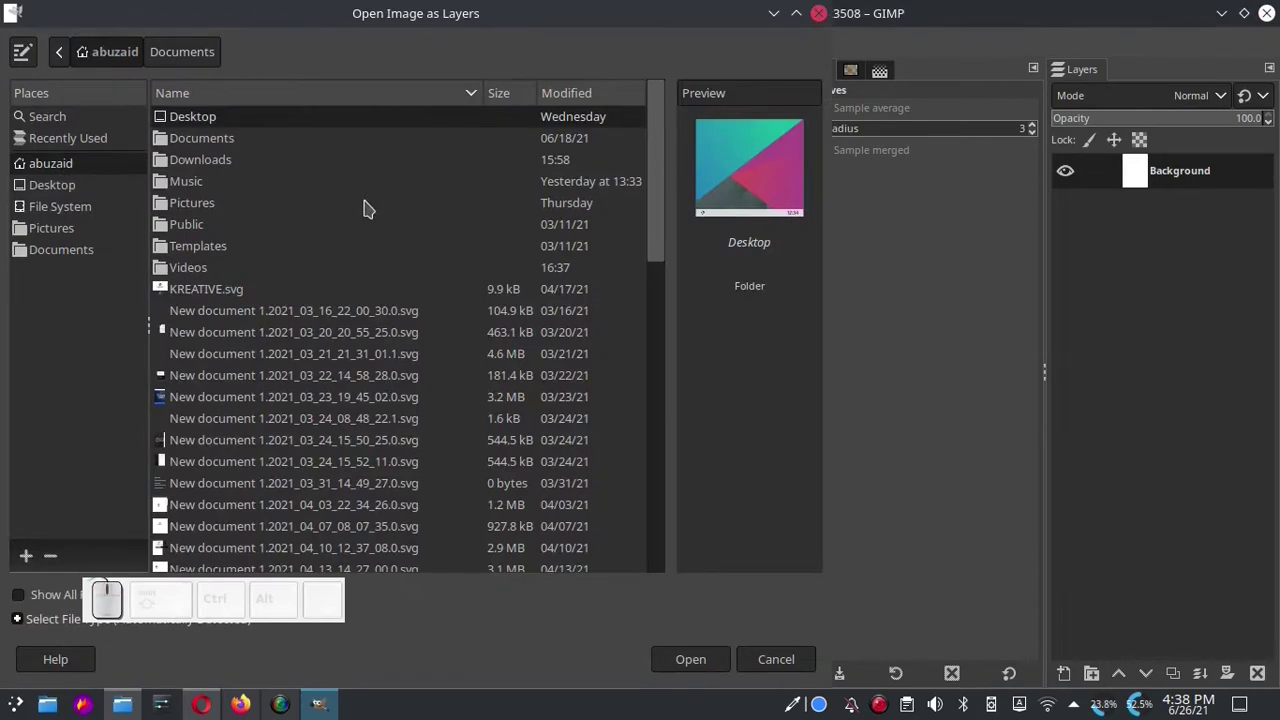
# Bring DAK_9882.jpg from Downloads onto the canvas as a layer.
pyautogui.click(221, 165)
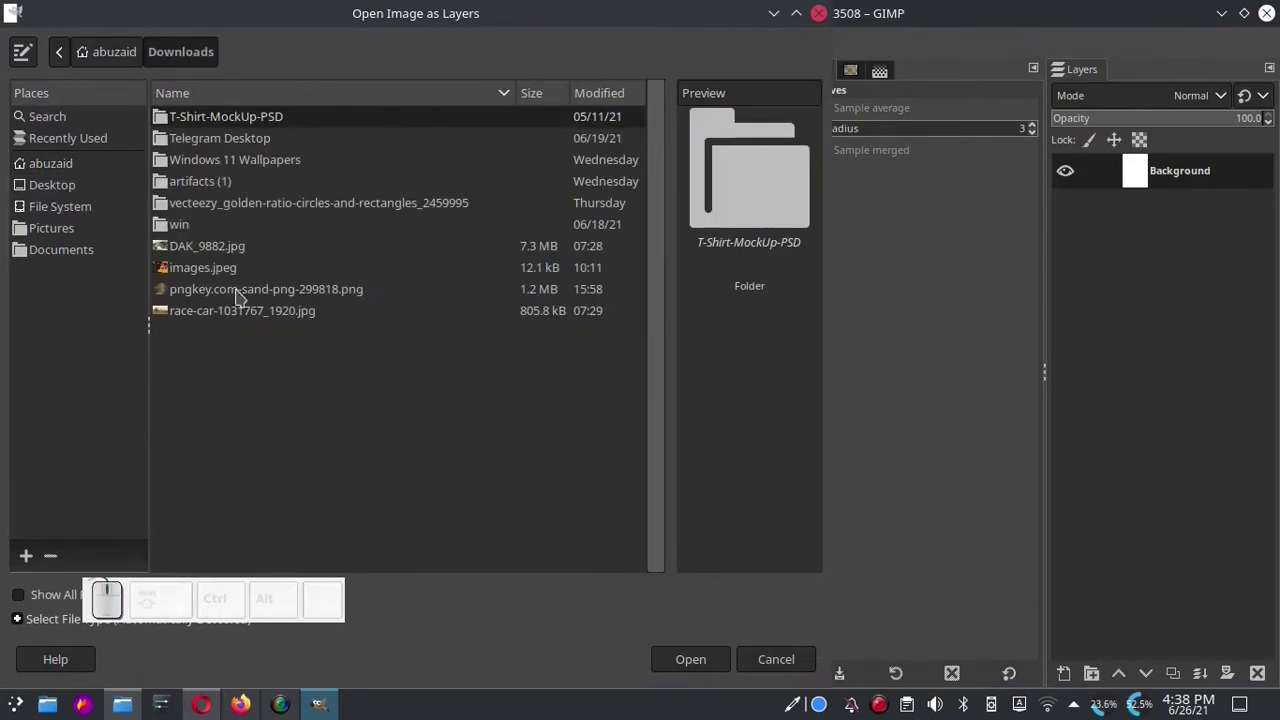
pyautogui.click(211, 253)
pyautogui.click(705, 666)
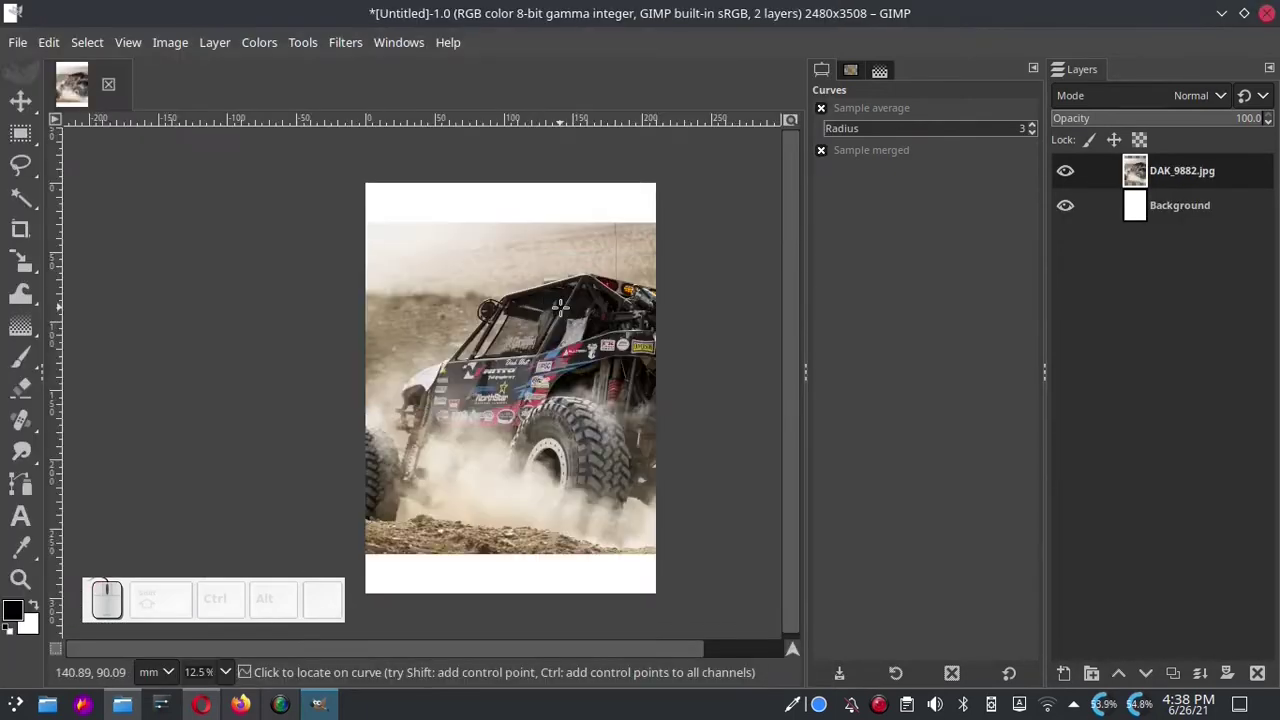
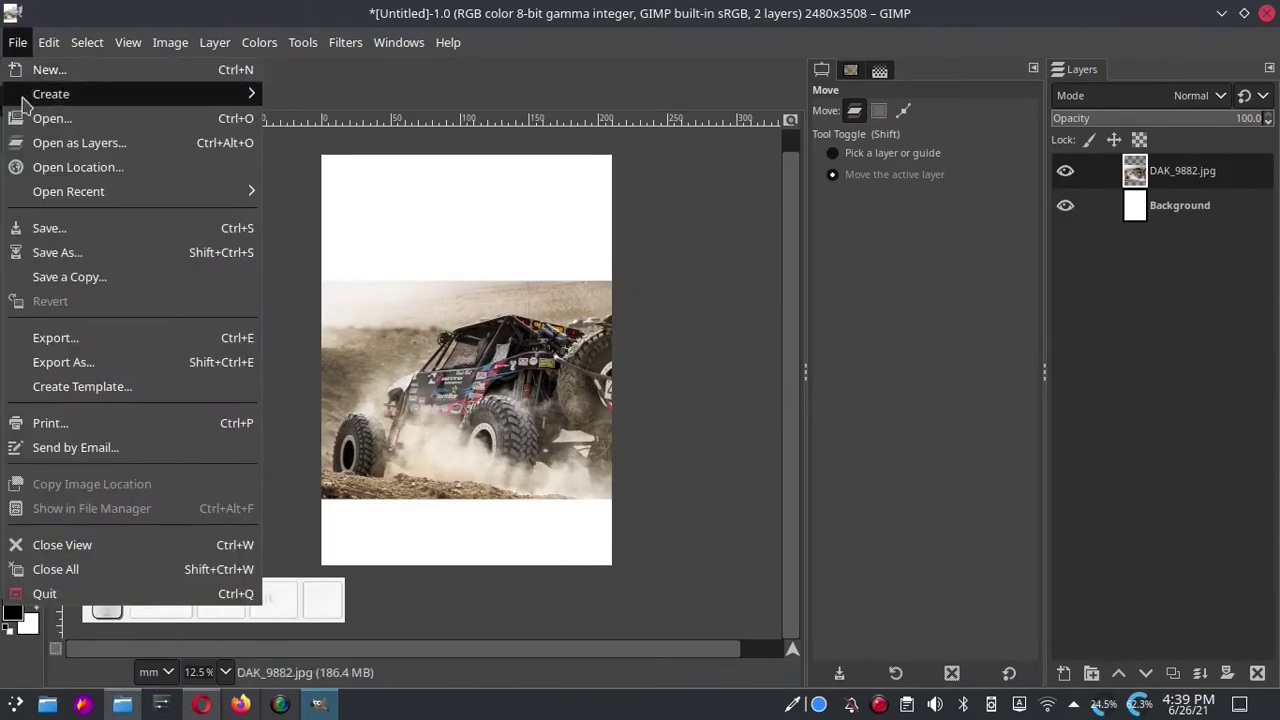
# Add race-car-1031767_1920.jpg as a new layer and select it in the stack.
pyautogui.click(58, 143)
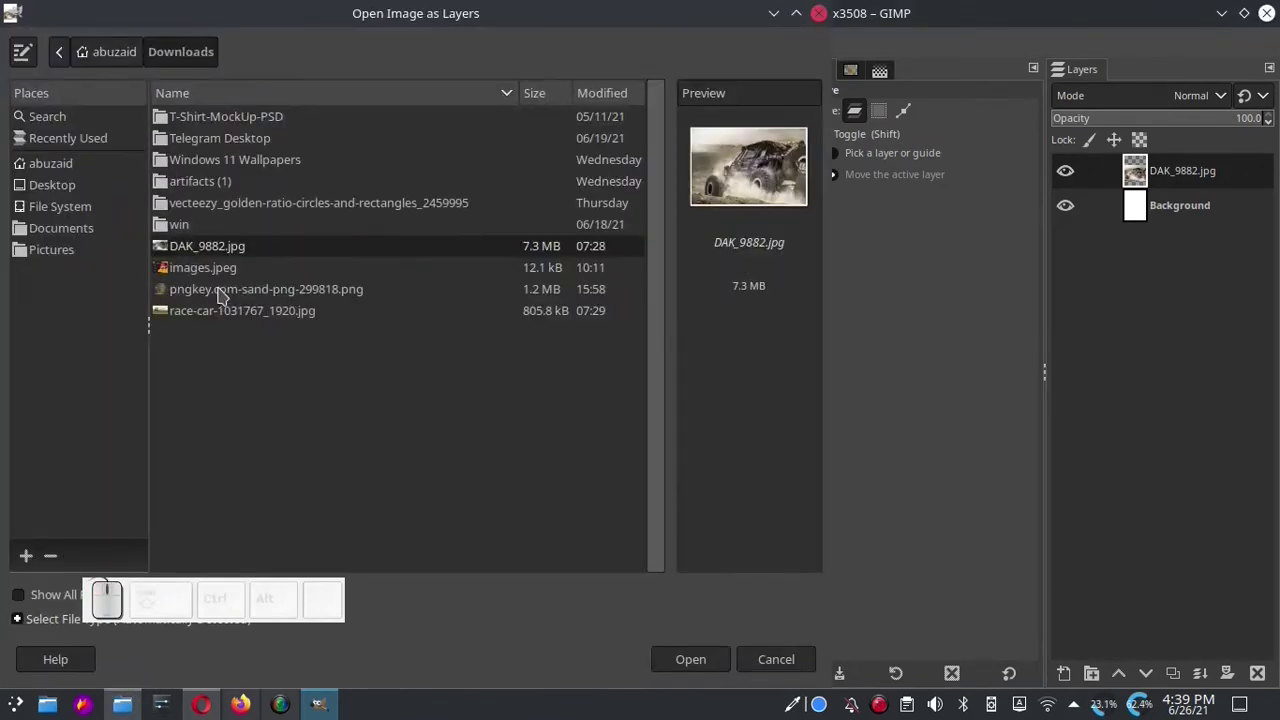
pyautogui.click(226, 310)
pyautogui.click(711, 661)
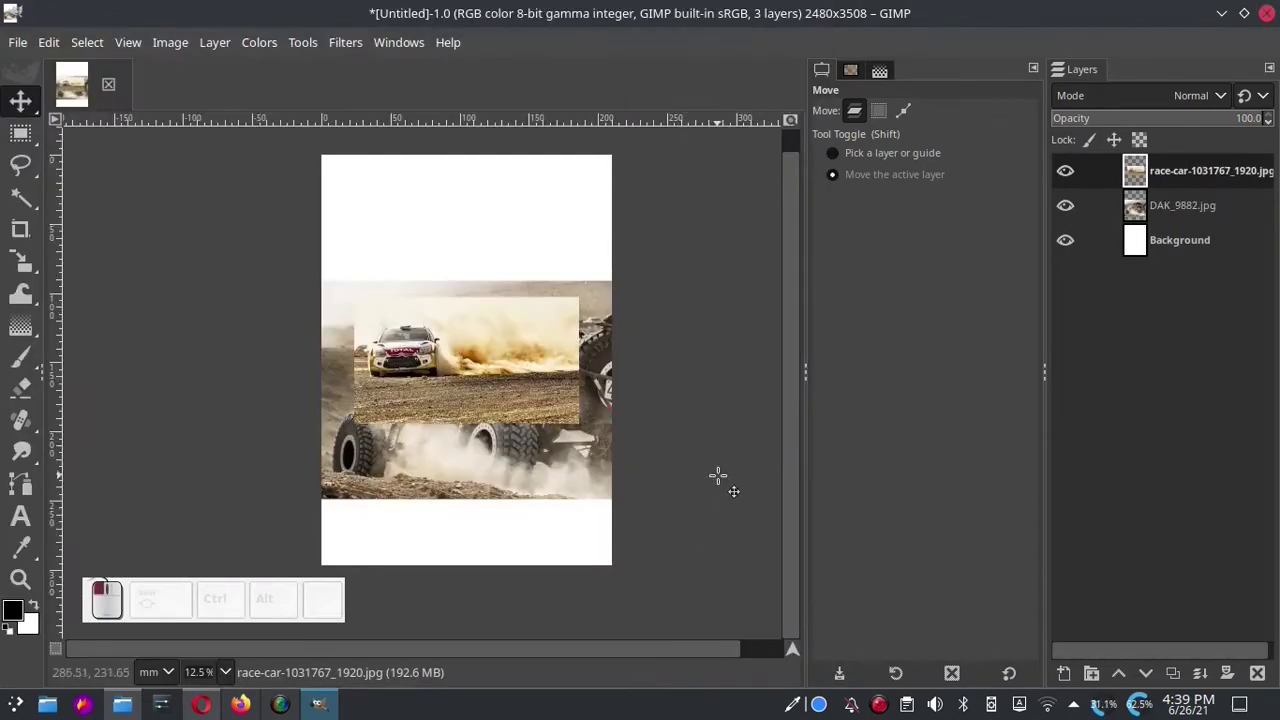
pyautogui.click(499, 359)
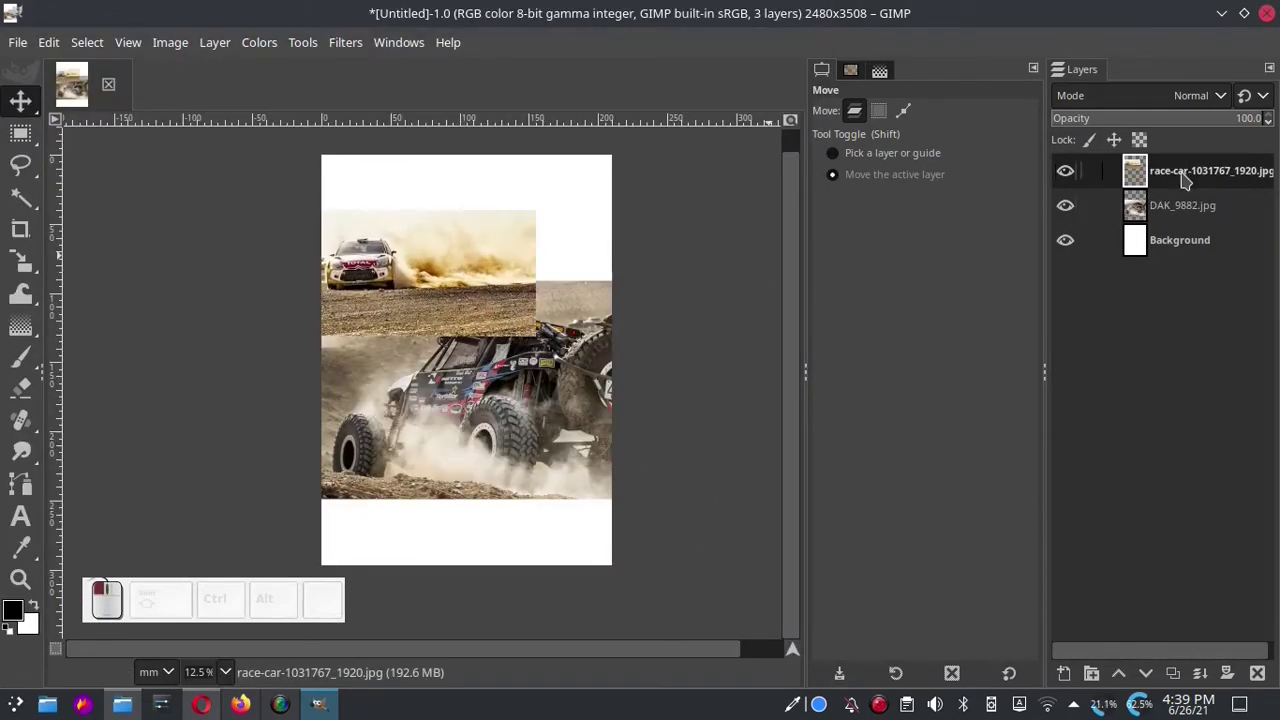
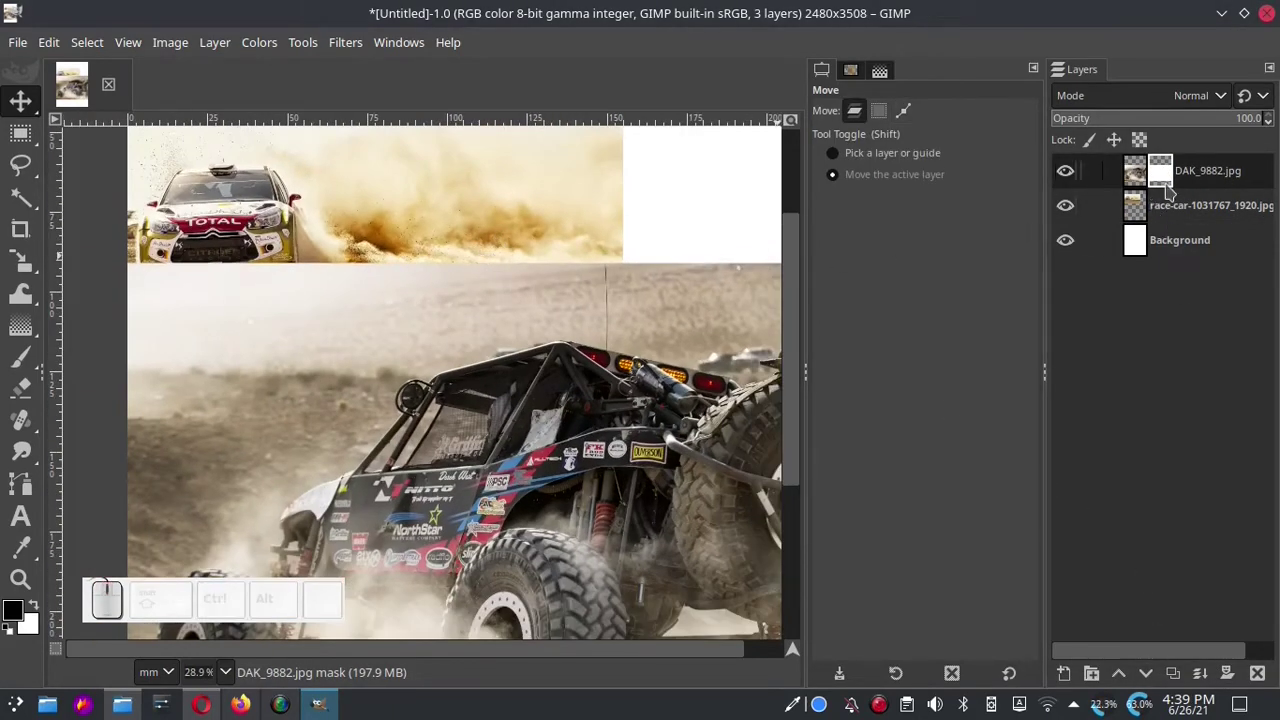
# Choose the Gradient tool to blend the DAK_9882 mask.
pyautogui.click(133, 354)
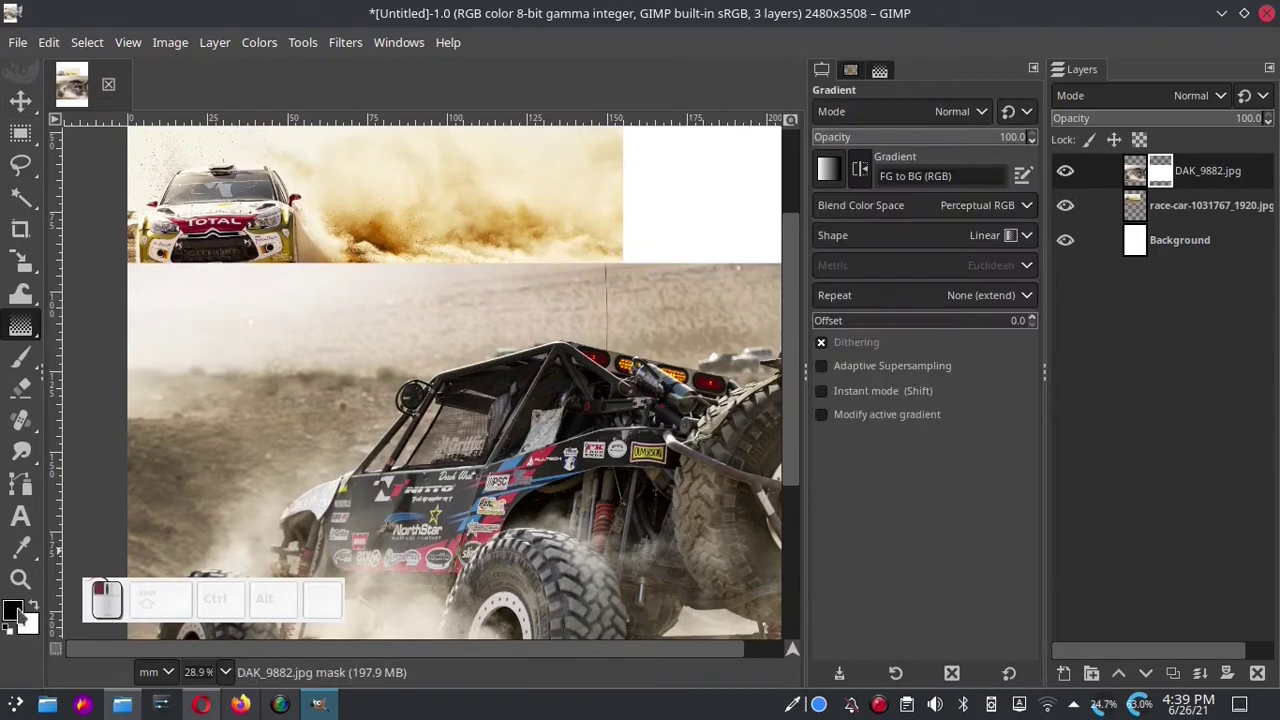
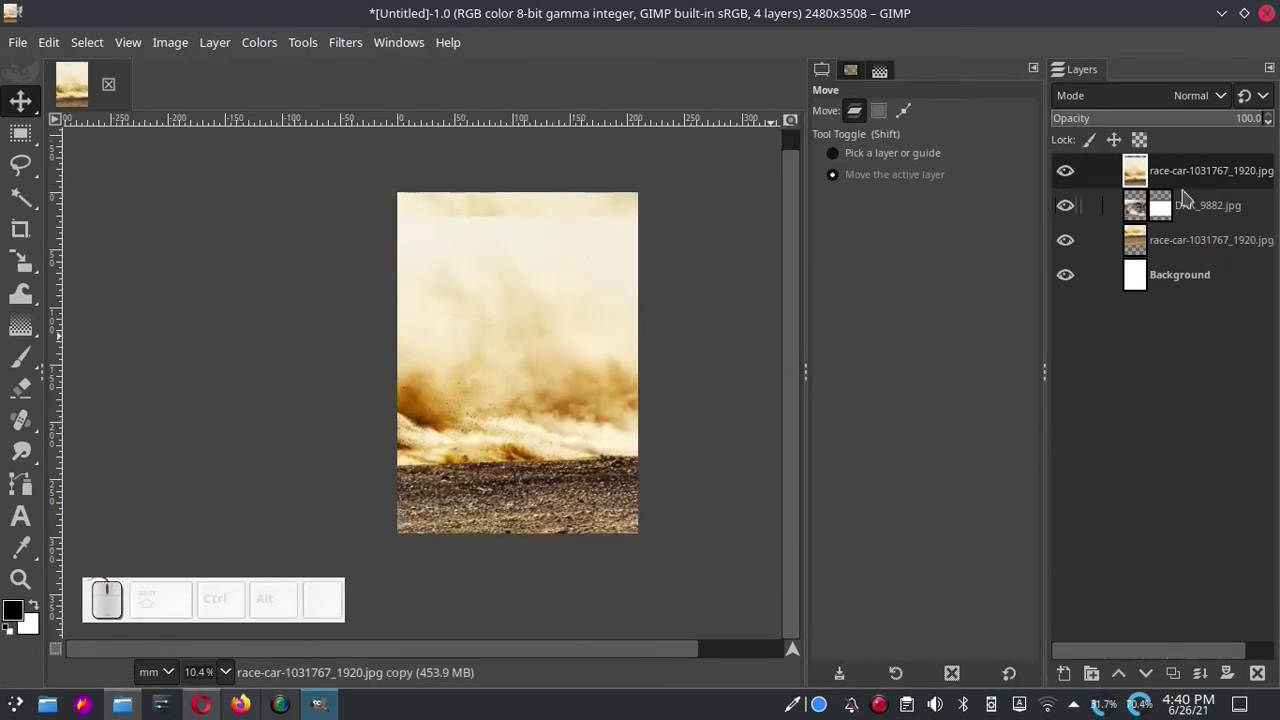
# Give the dust race-car copy a layer mask and ready a gradient on it.
pyautogui.click(1232, 683)
pyautogui.click(1156, 662)
pyautogui.click(26, 332)
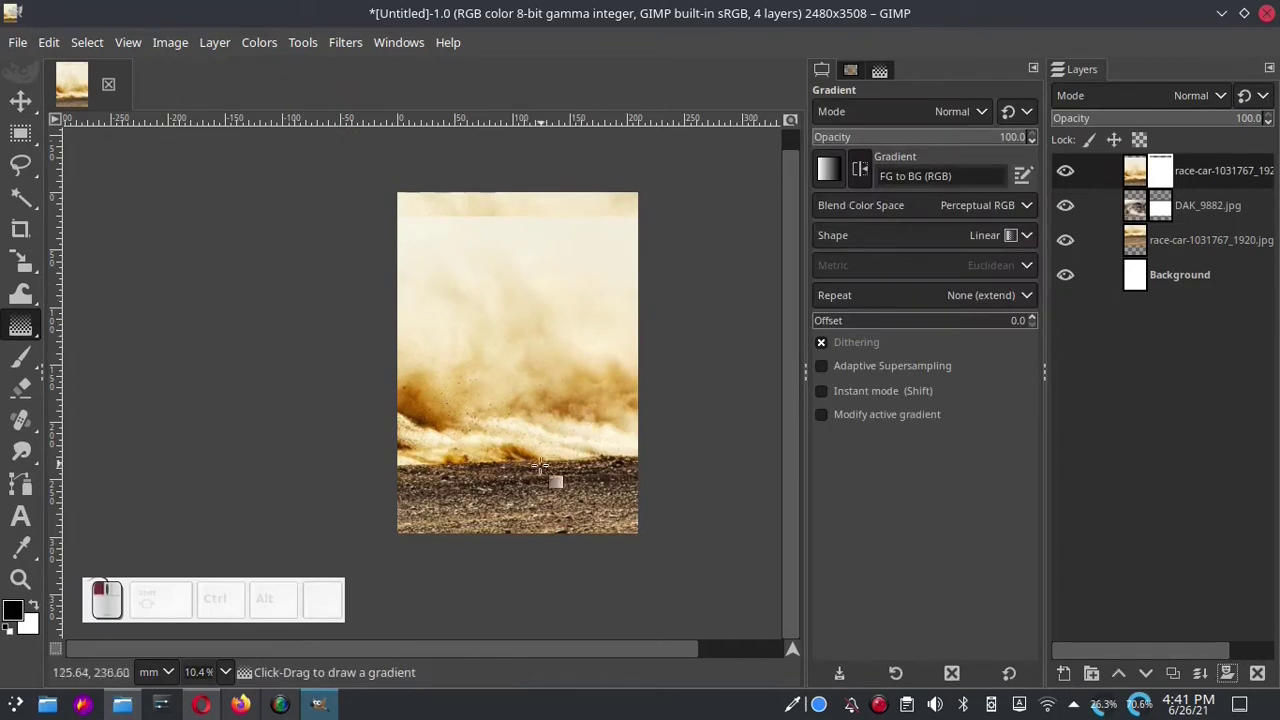
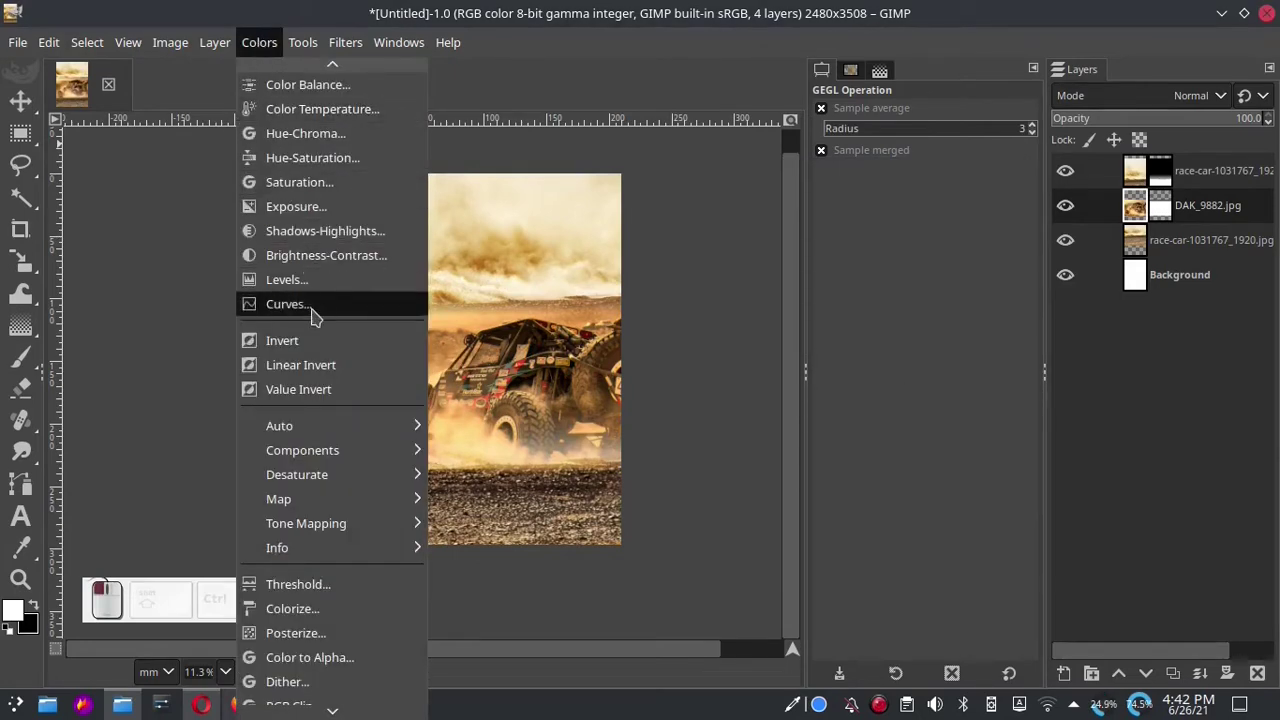
# Apply Levels to DAK_9882.jpg, darkening shadows and midtones to gamma 0.85.
pyautogui.click(319, 285)
pyautogui.moveTo(965, 402); pyautogui.dragTo(802, 396)
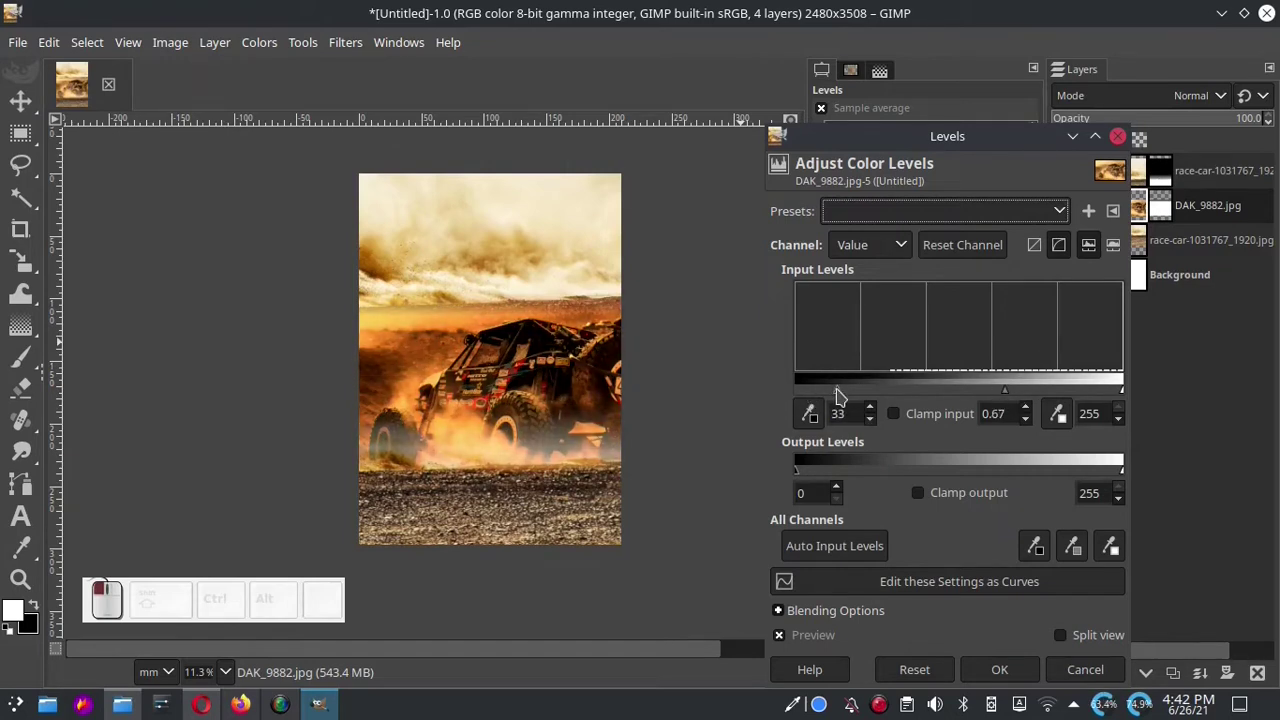
pyautogui.moveTo(995, 392); pyautogui.dragTo(817, 485)
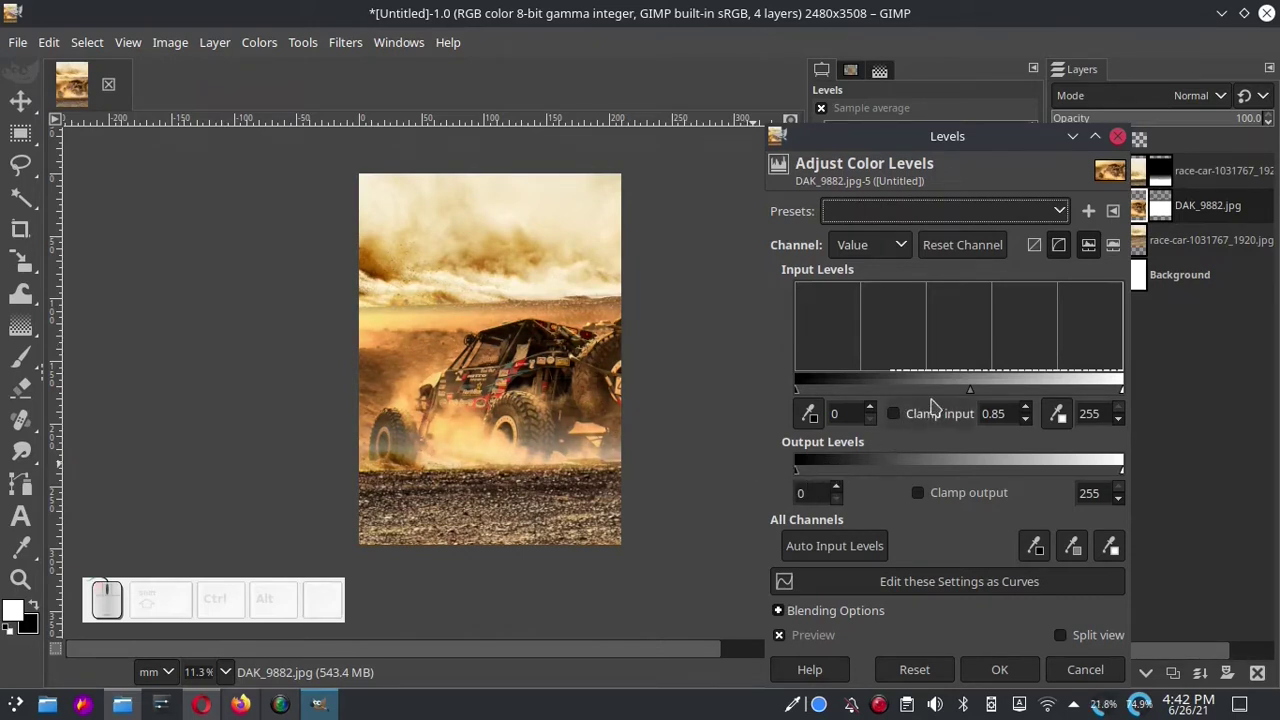
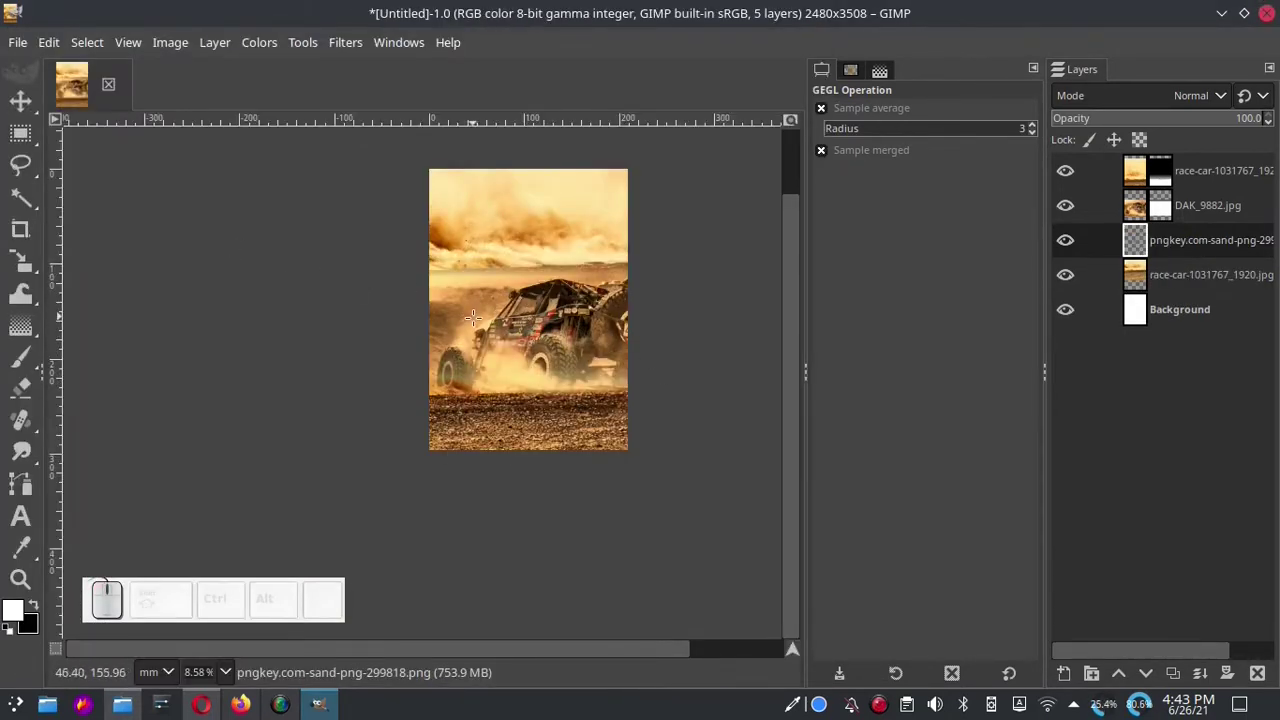
# Move the sand PNG to the top of the layer stack and flip it.
pyautogui.click(1216, 246)
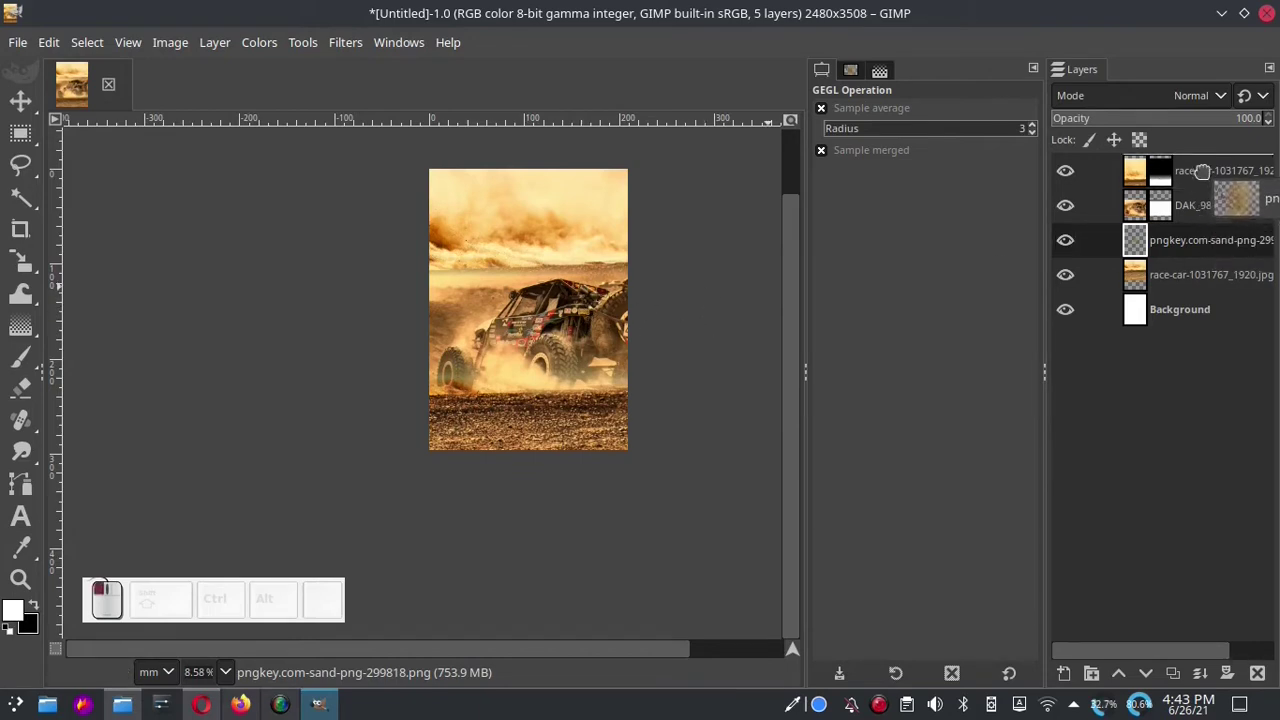
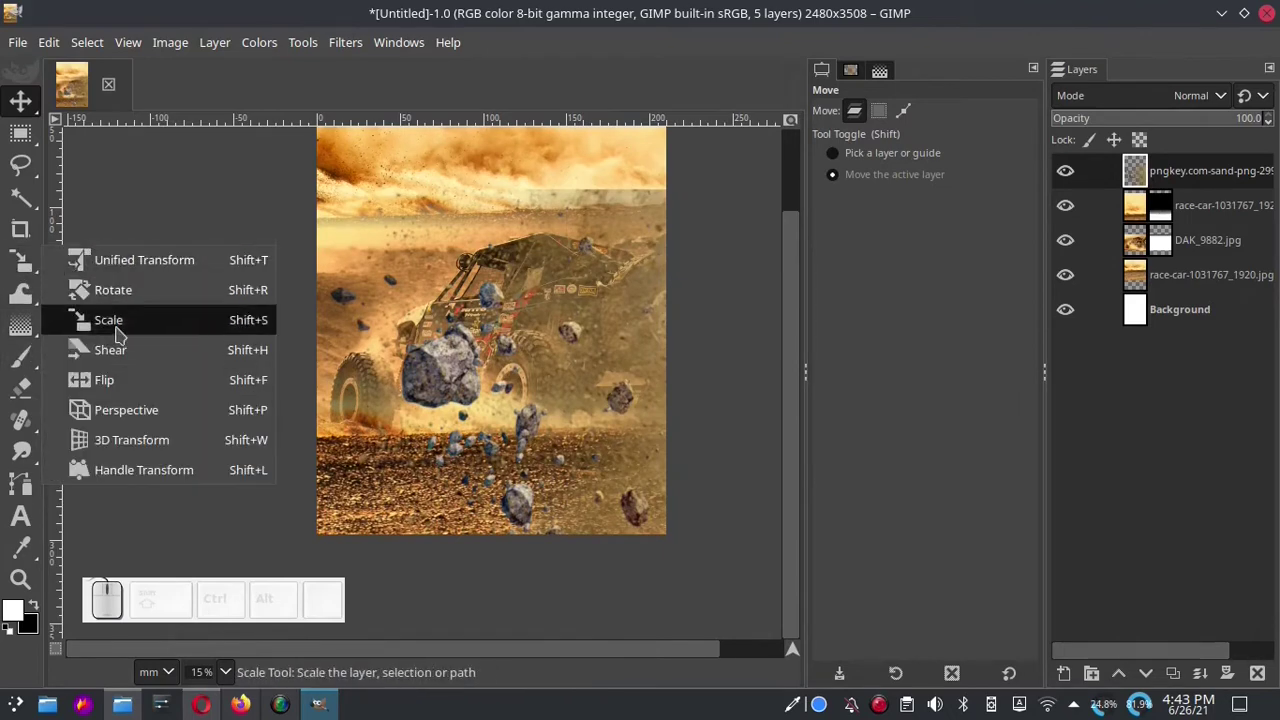
pyautogui.click(121, 388)
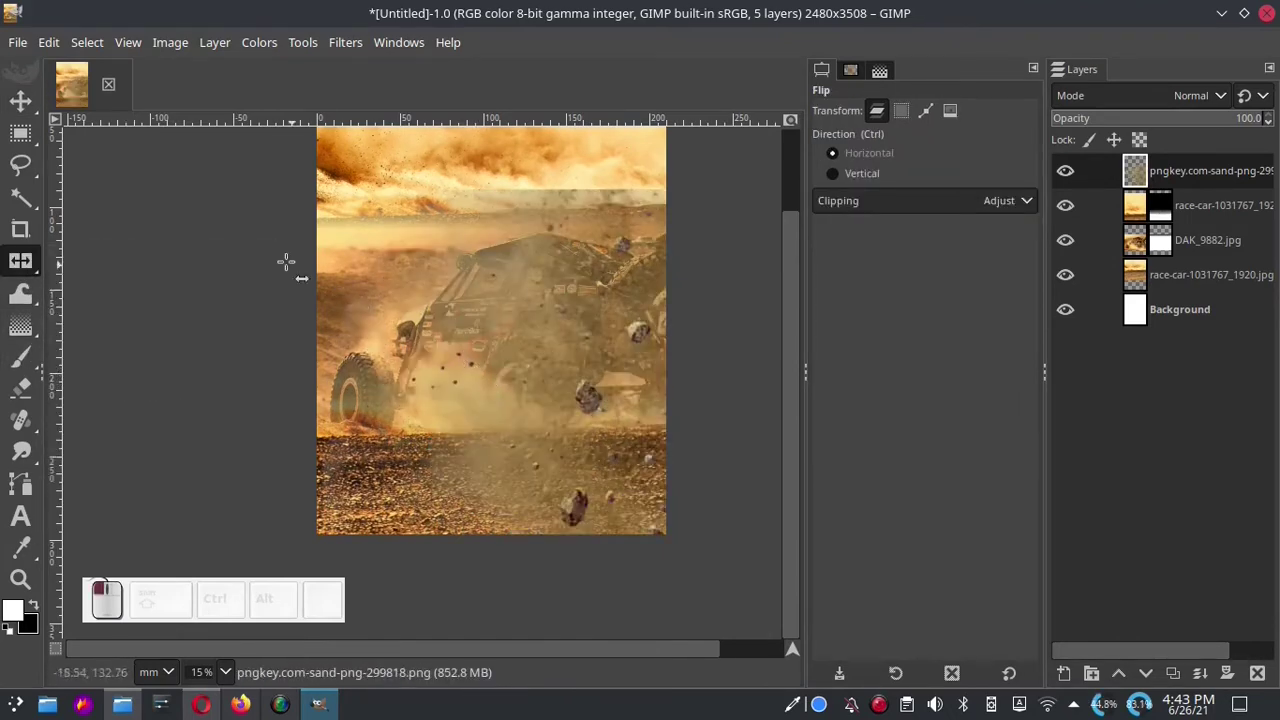
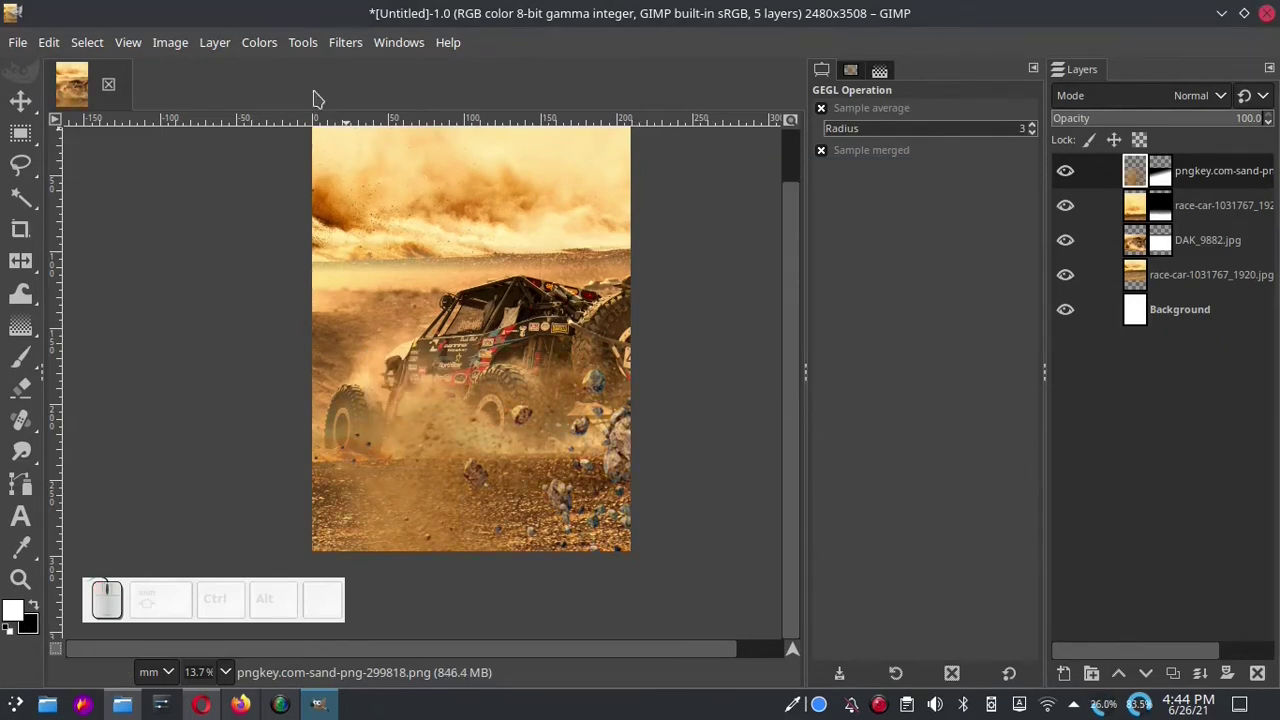
# Apply Levels to the sand layer with gamma 0.88.
pyautogui.click(262, 50)
pyautogui.click(310, 283)
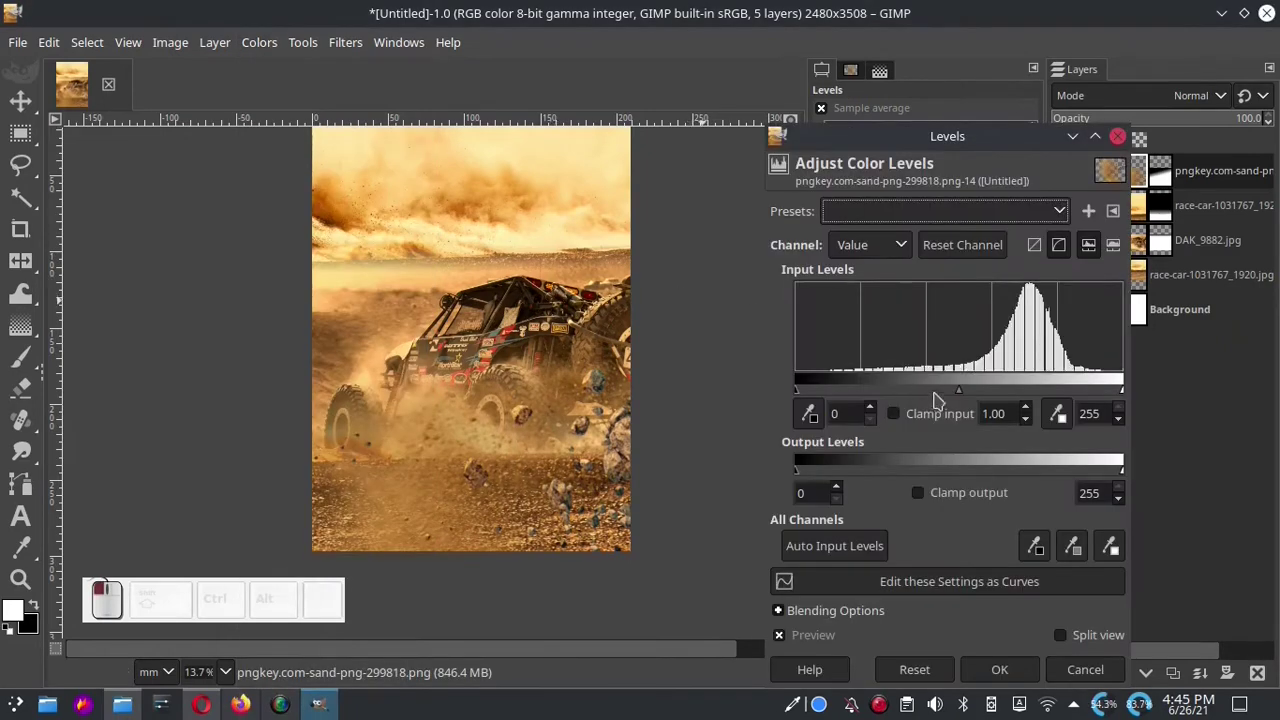
pyautogui.click(967, 395)
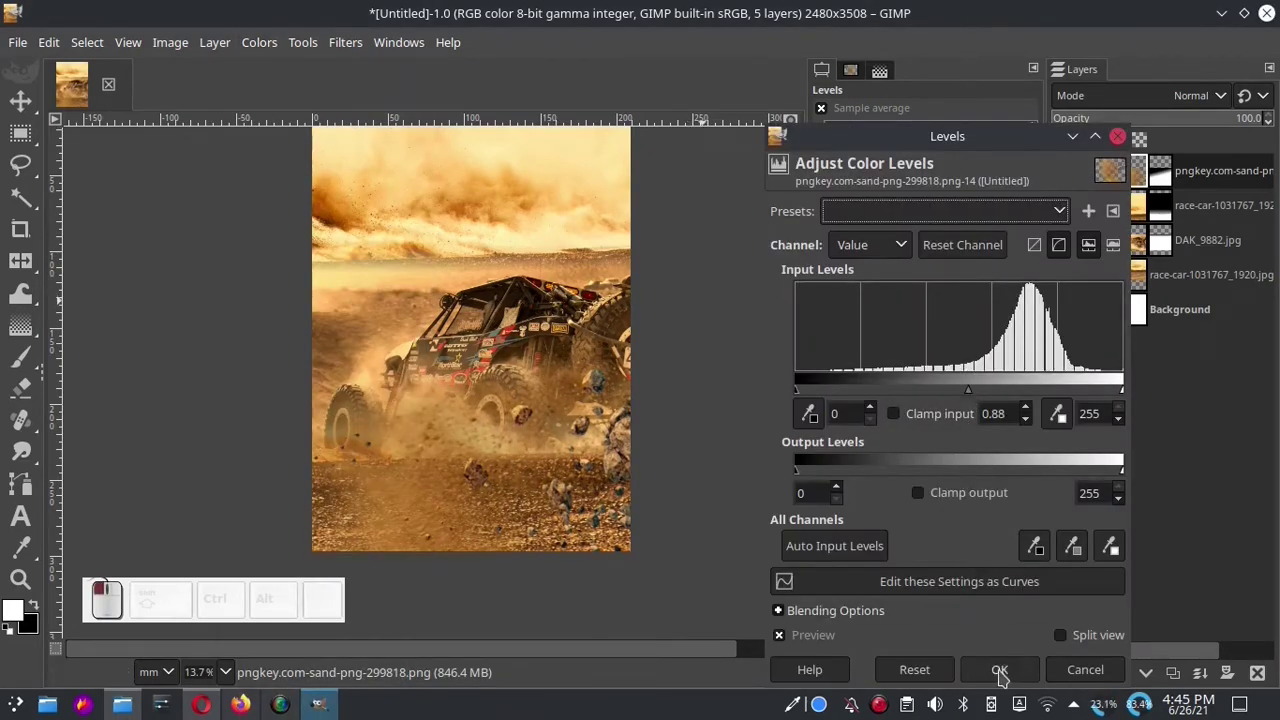
pyautogui.moveTo(1012, 682); pyautogui.dragTo(34, 530)
# Set the tagline in Bebas Neue at size 200 with the Text tool.
pyautogui.click(31, 518)
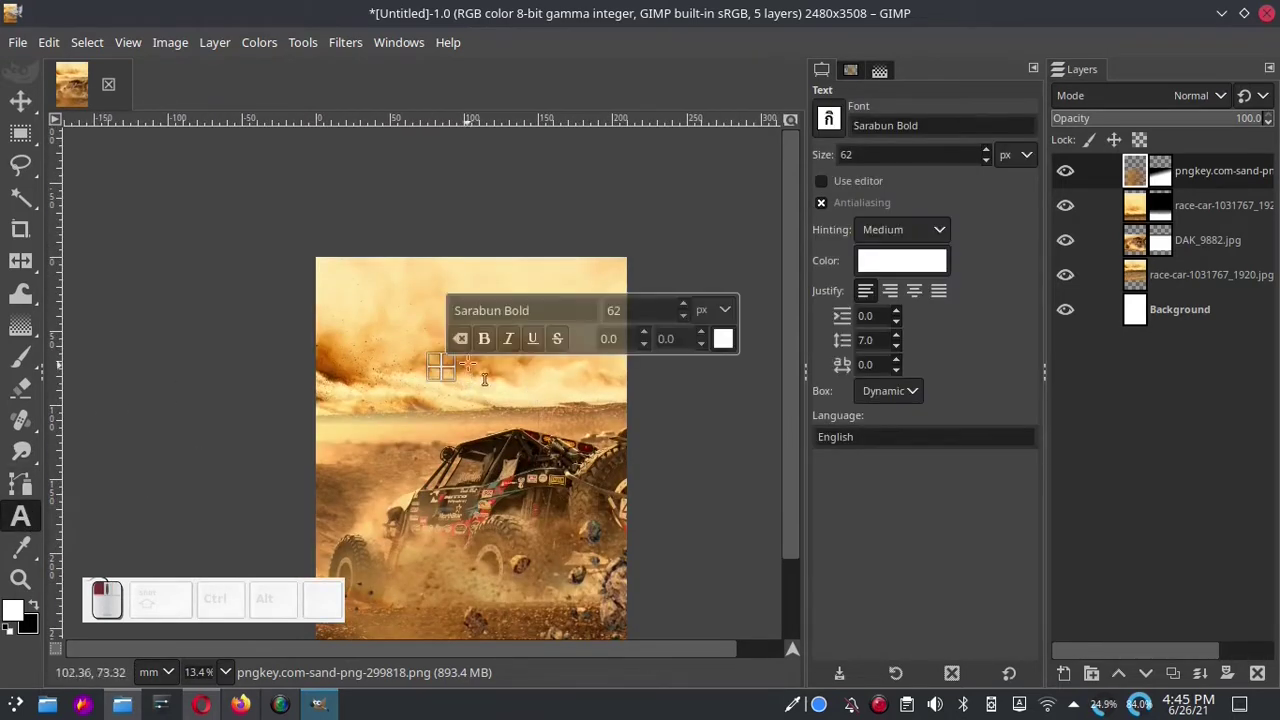
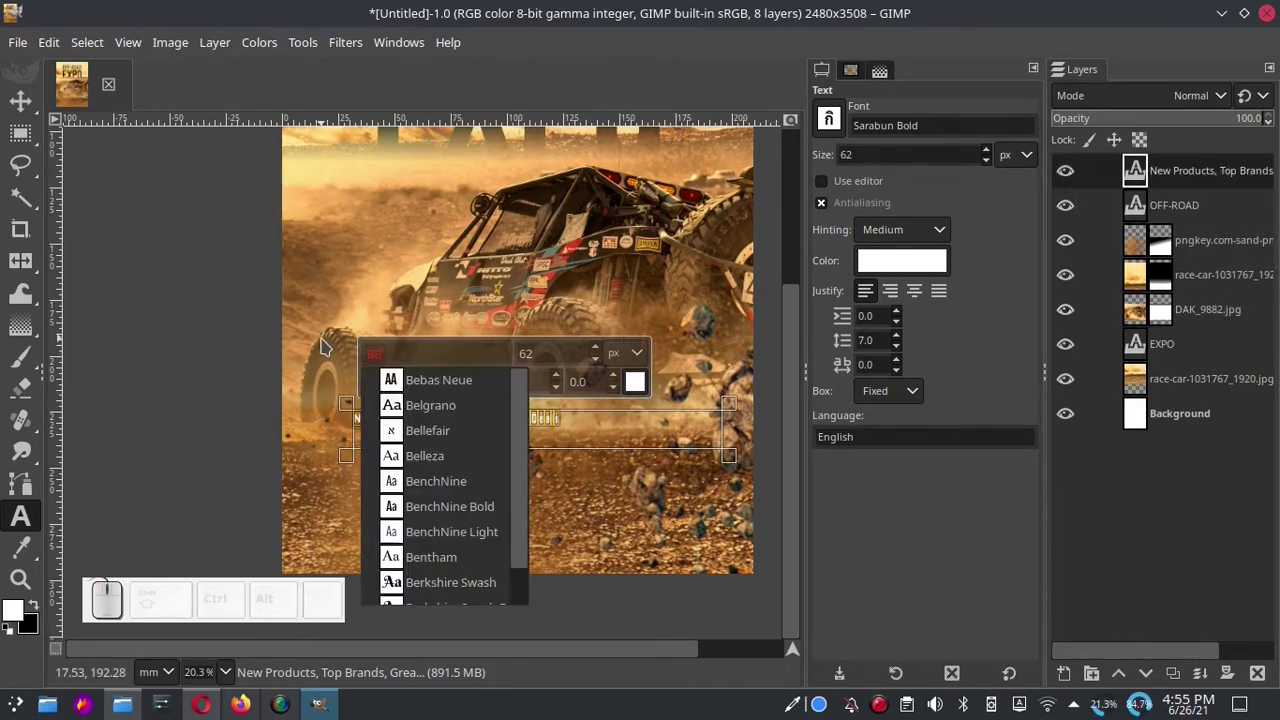
pyautogui.click(446, 381)
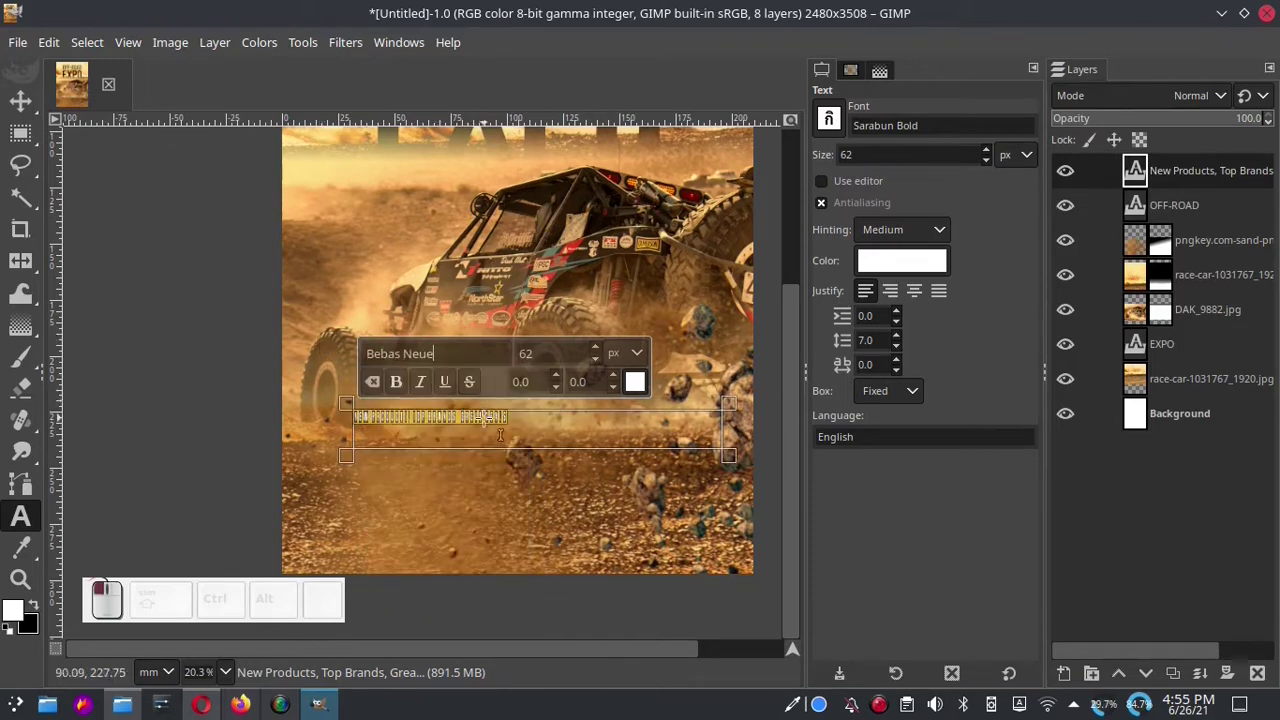
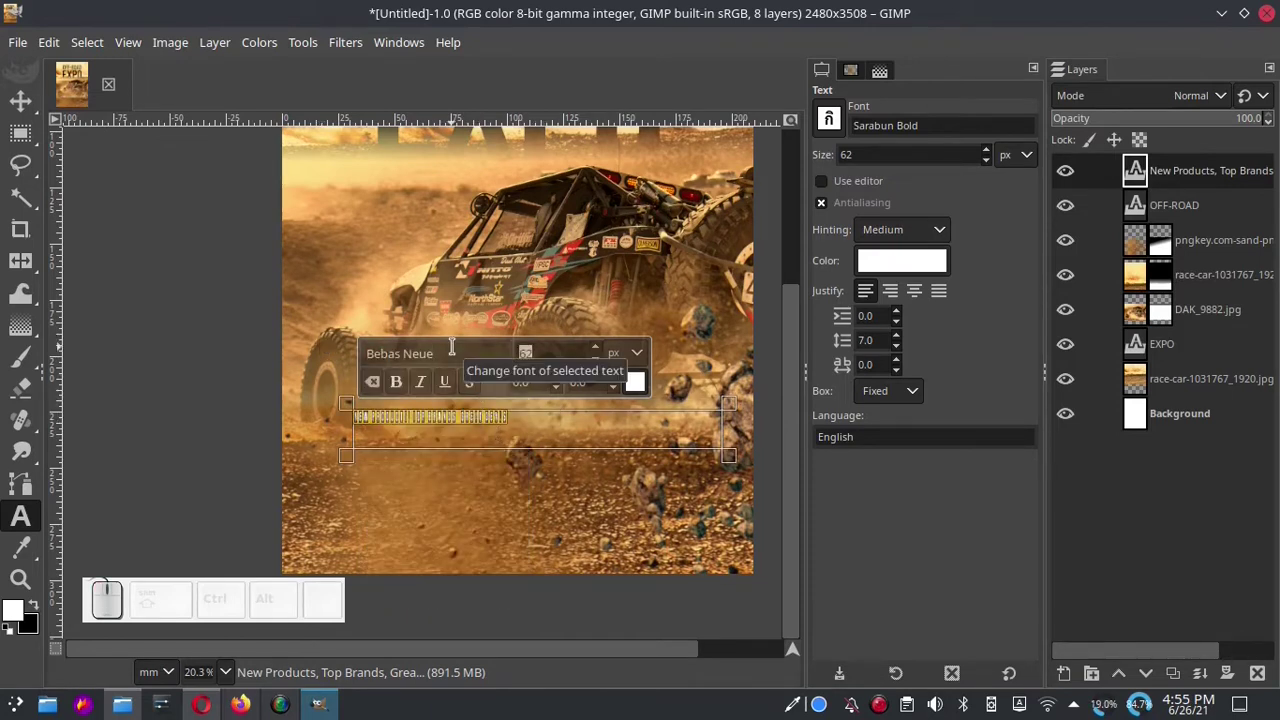
pyautogui.press('KP_2')
pyautogui.press('Return')
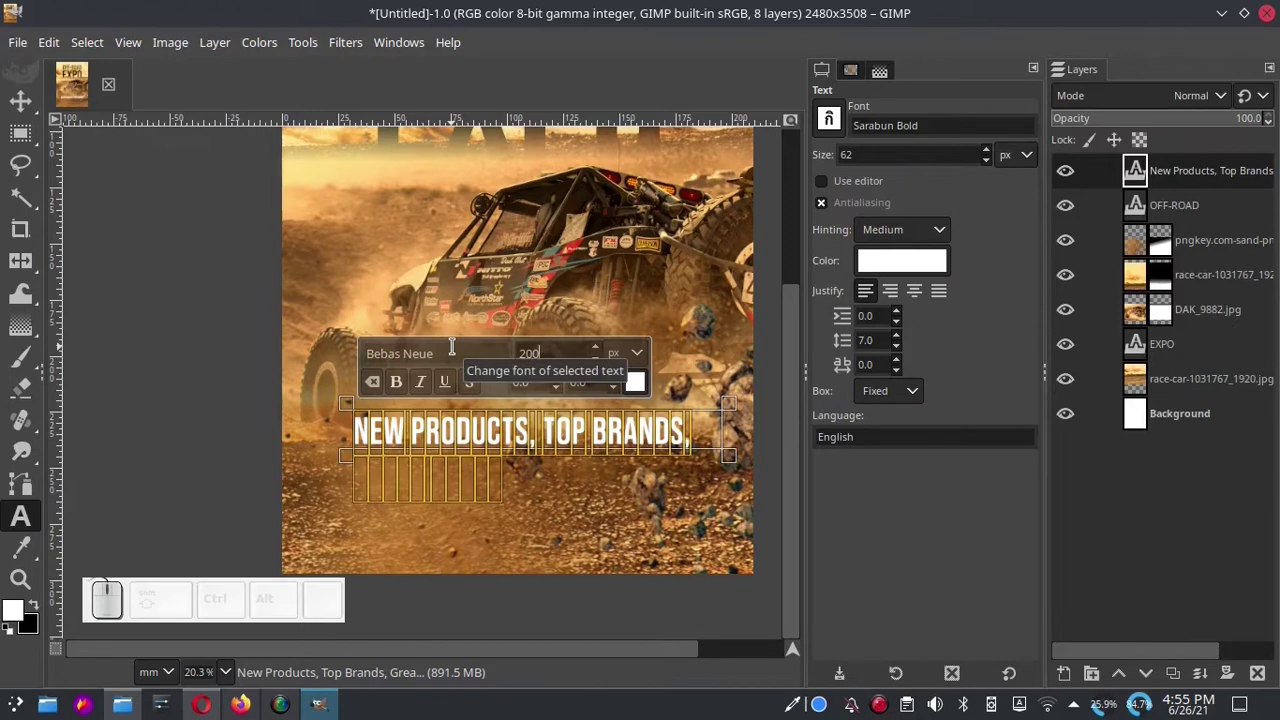
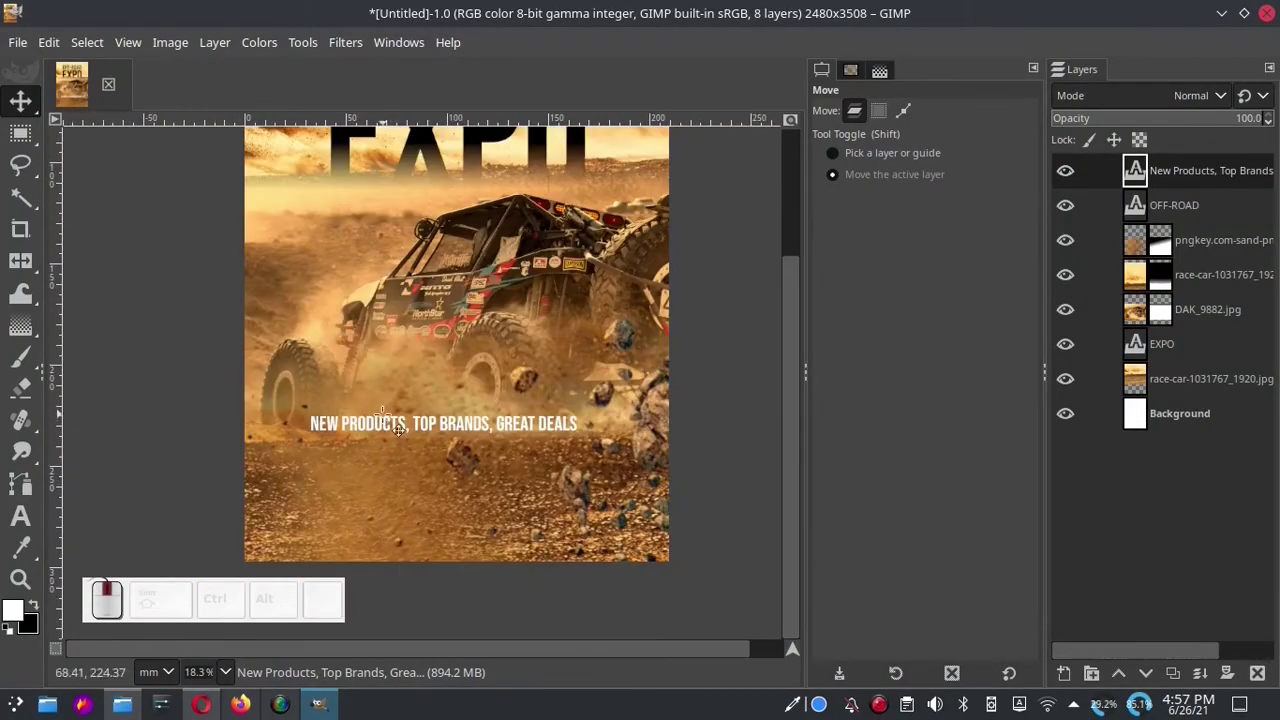
# Start a new text box and enlarge the OFF-ROAD headline to 800 px.
pyautogui.click(29, 522)
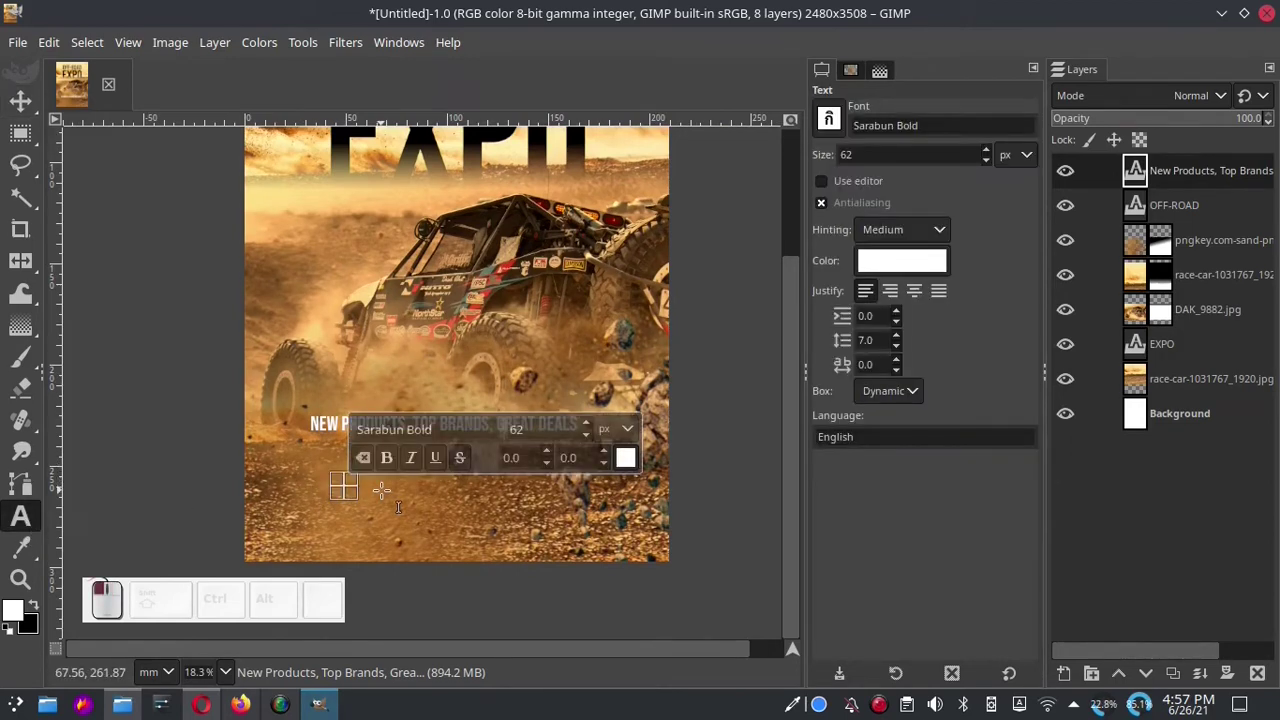
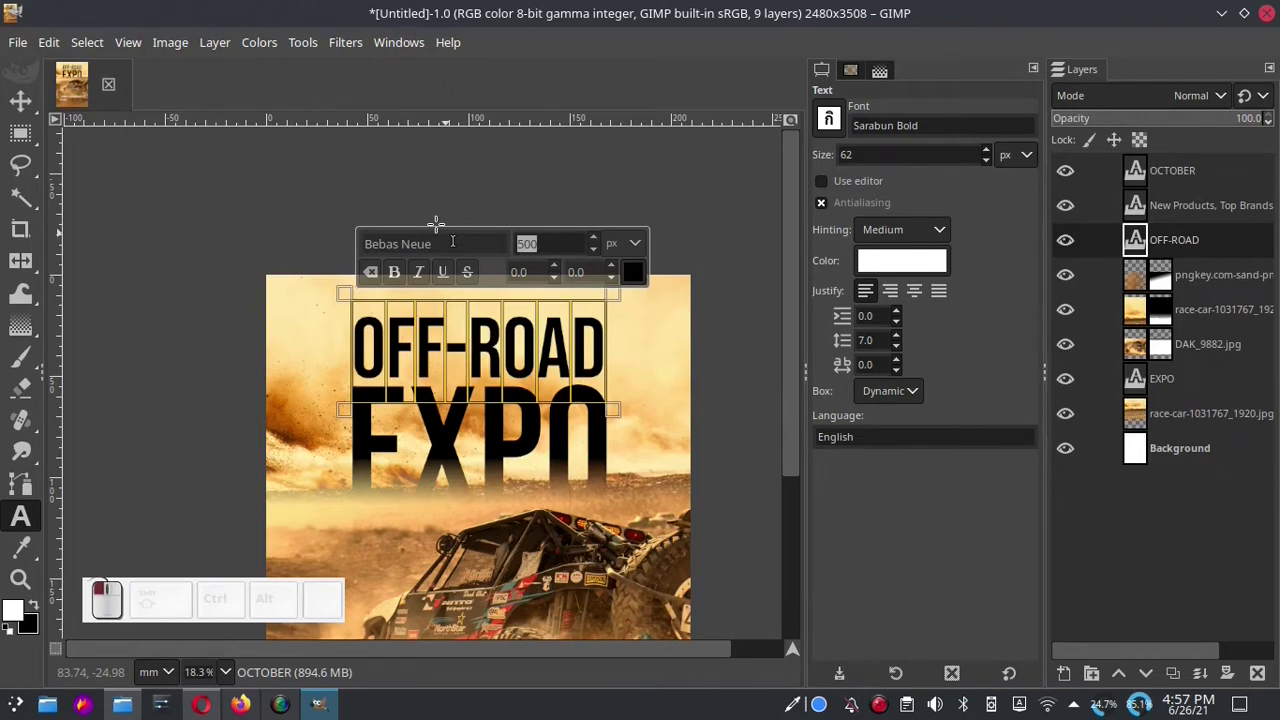
pyautogui.press('KP_8')
pyautogui.press('KP_0')
pyautogui.press('Return')
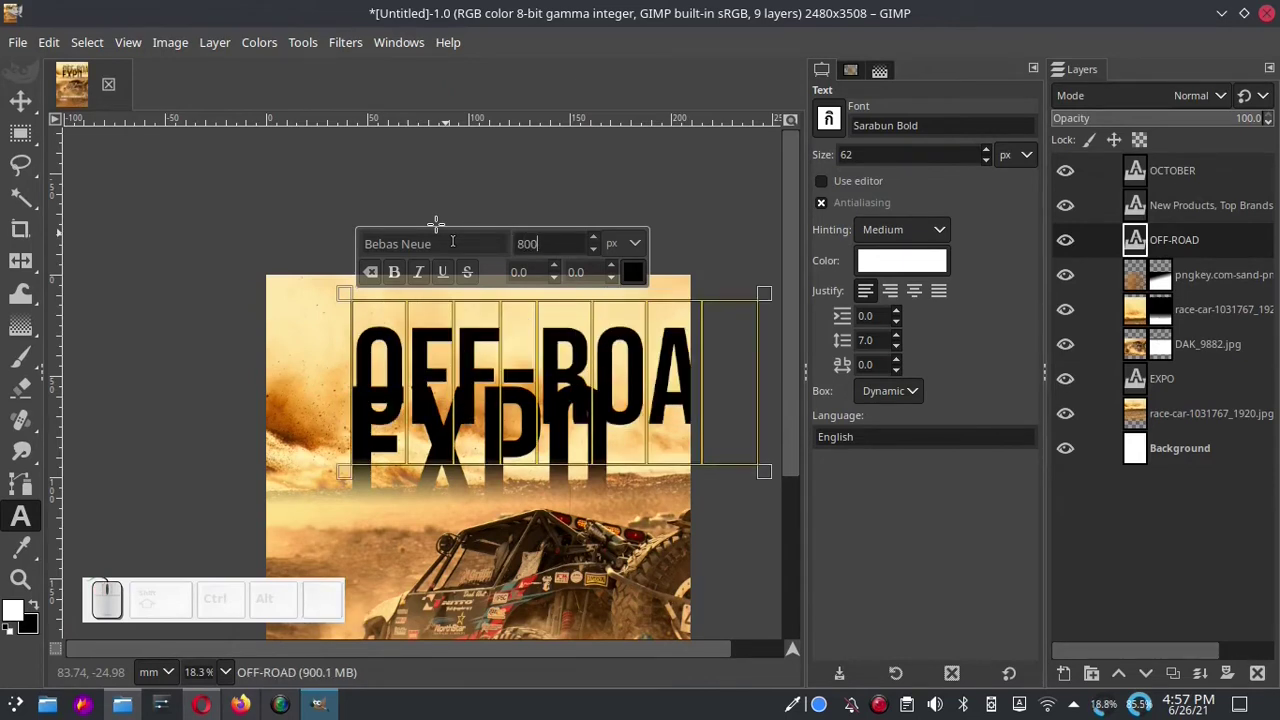
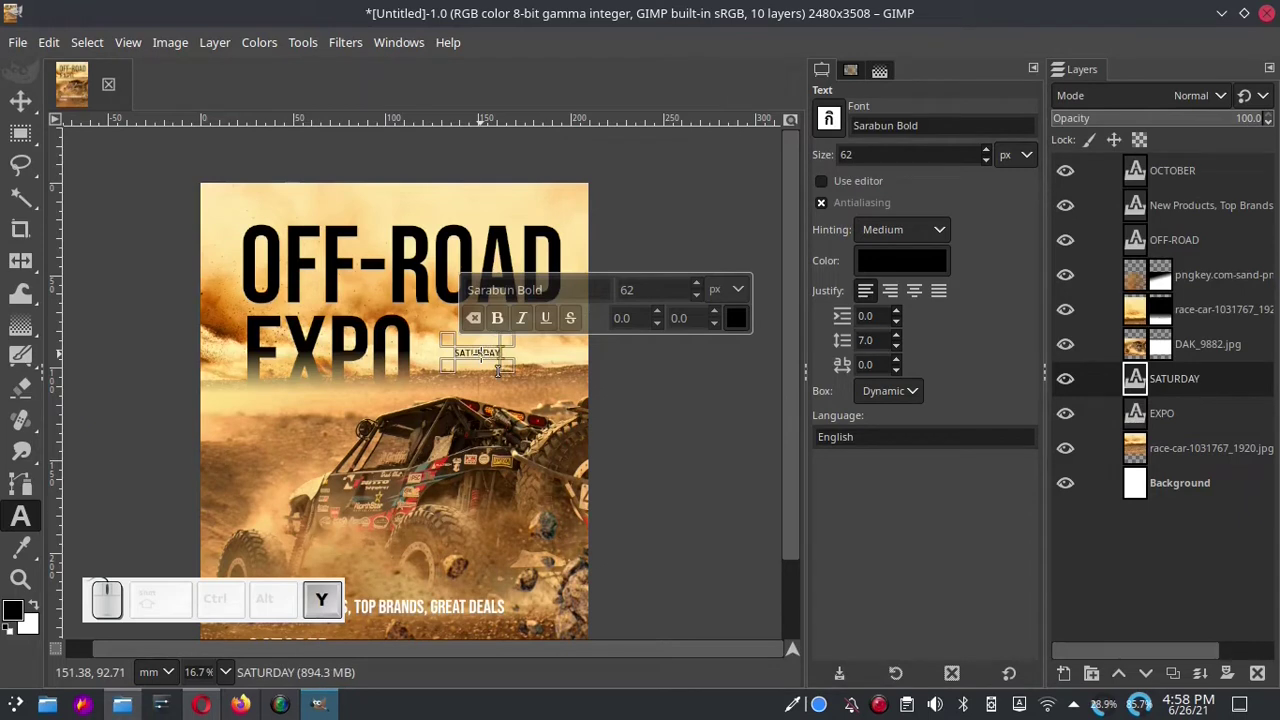
# Extend the Sarabun Bold date text layer so it reads SATURDAY AND SUNDAY.
pyautogui.press('space')
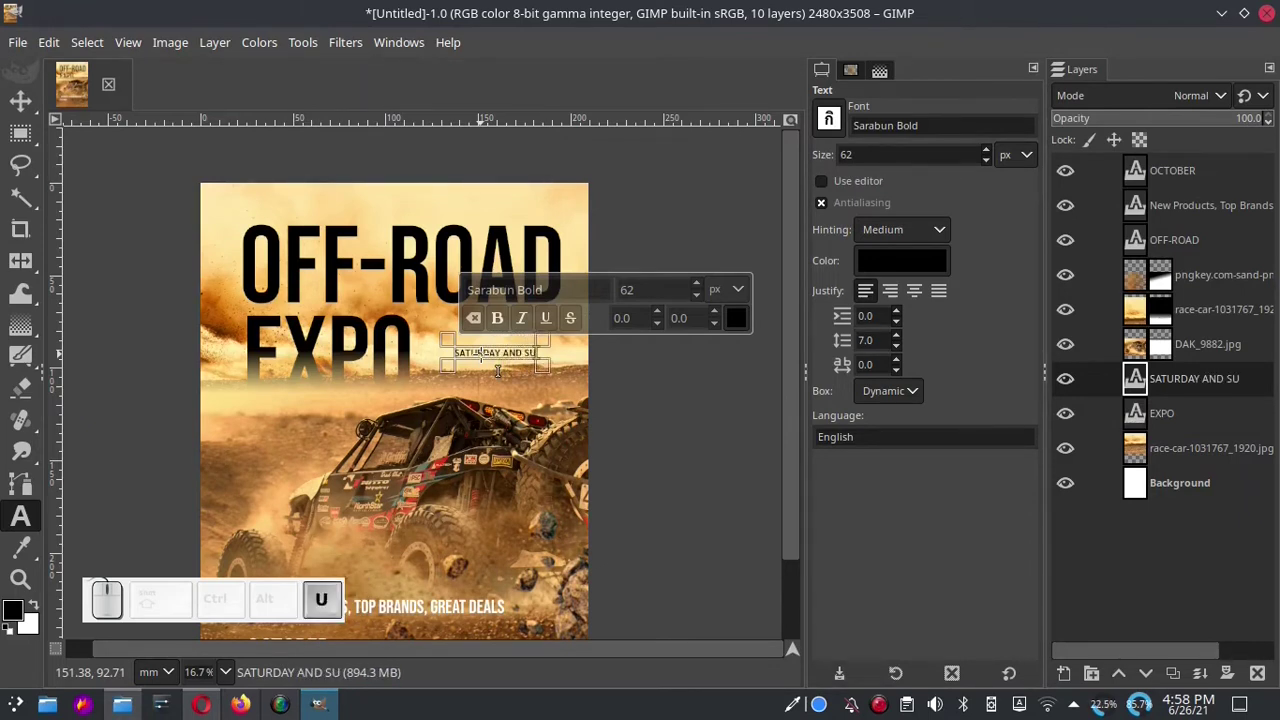
pyautogui.press('d')
pyautogui.press('y')
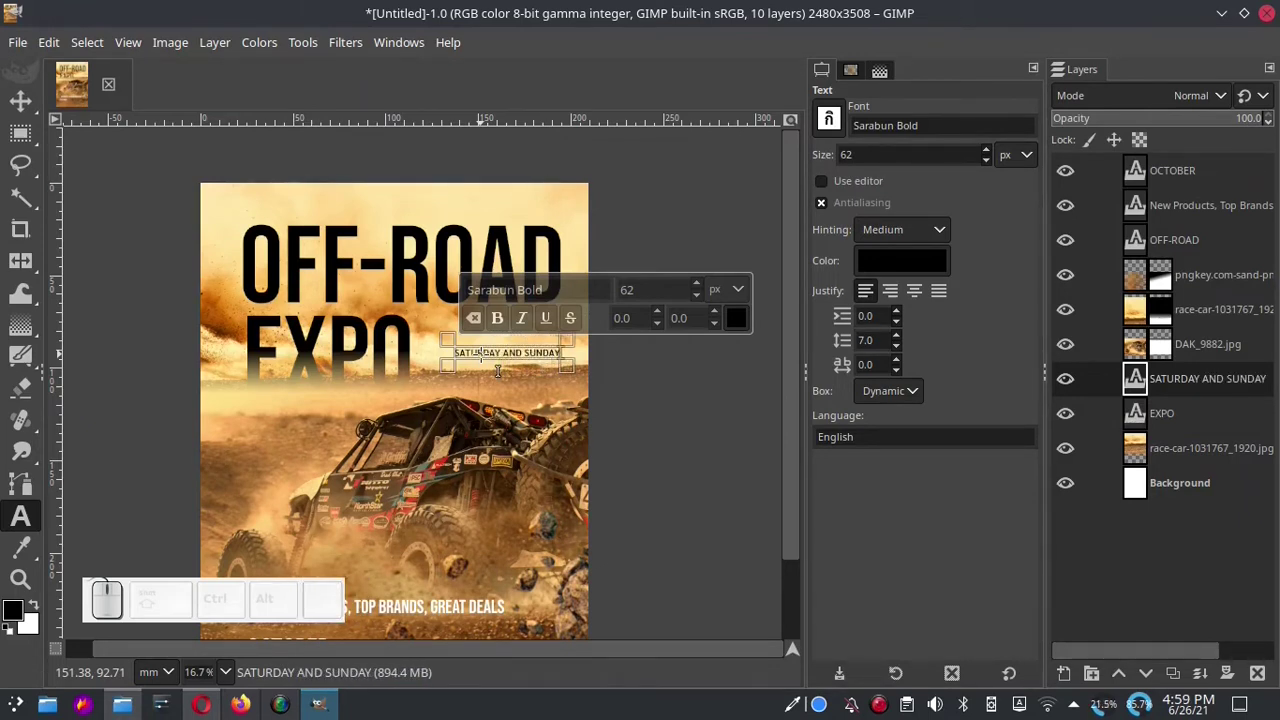
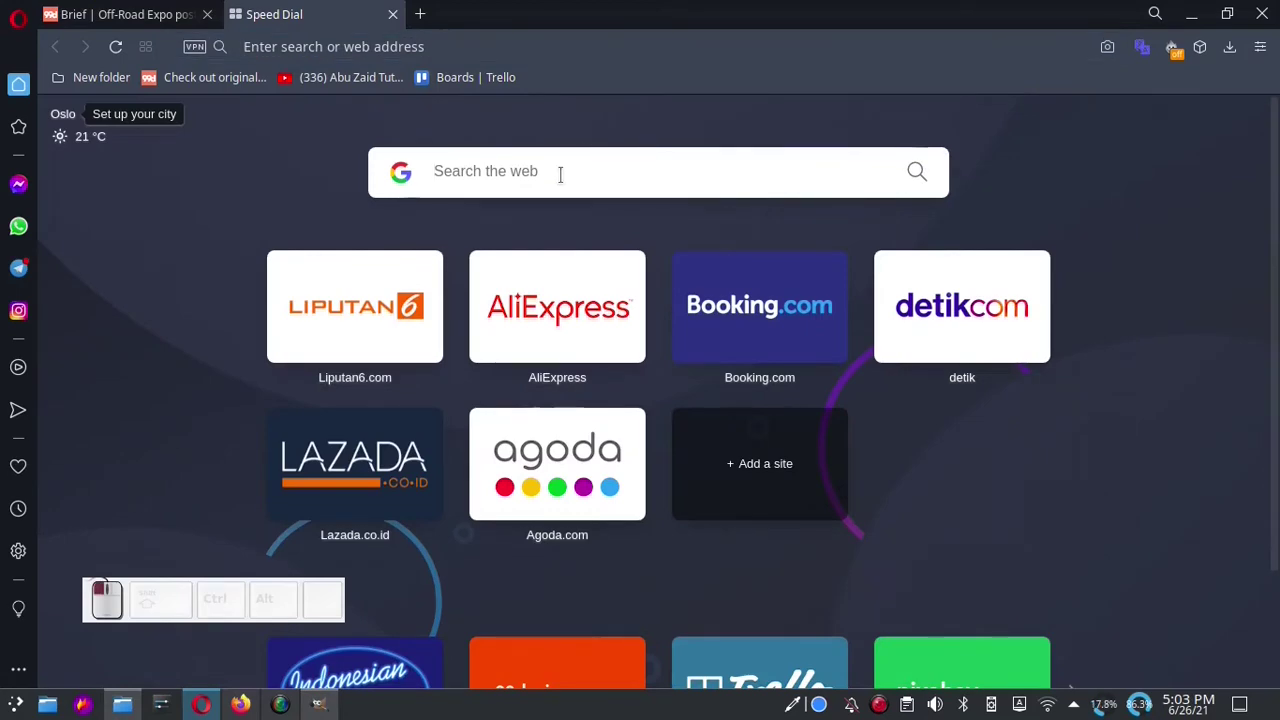
# Reach pixabay.com via a Google search and search it for RACING HELMET images.
pyautogui.press('Down')
pyautogui.press('Return')
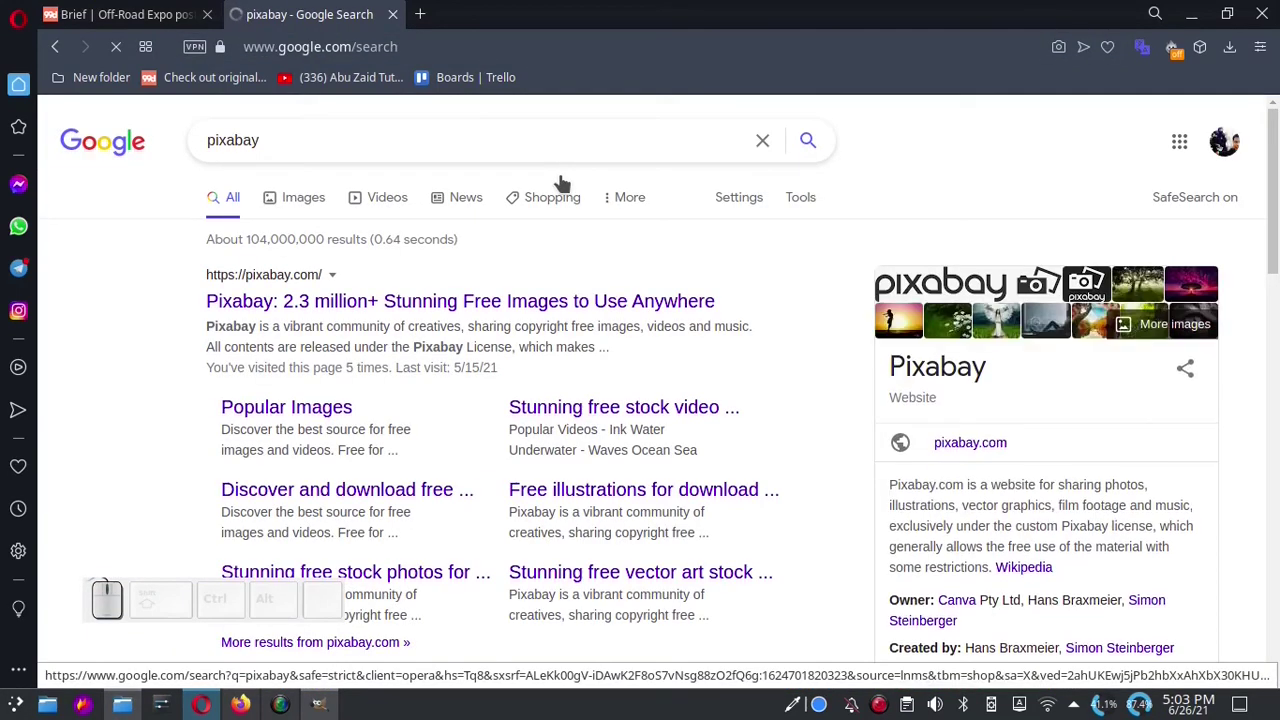
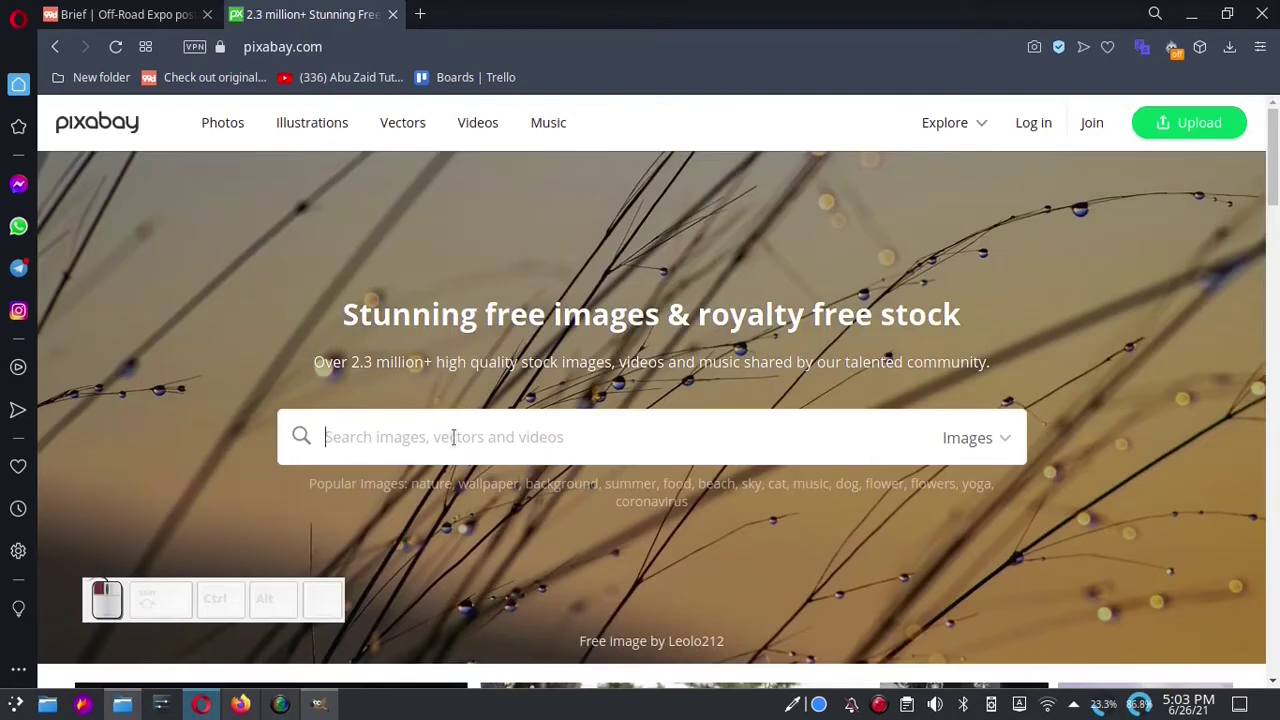
pyautogui.press('space')
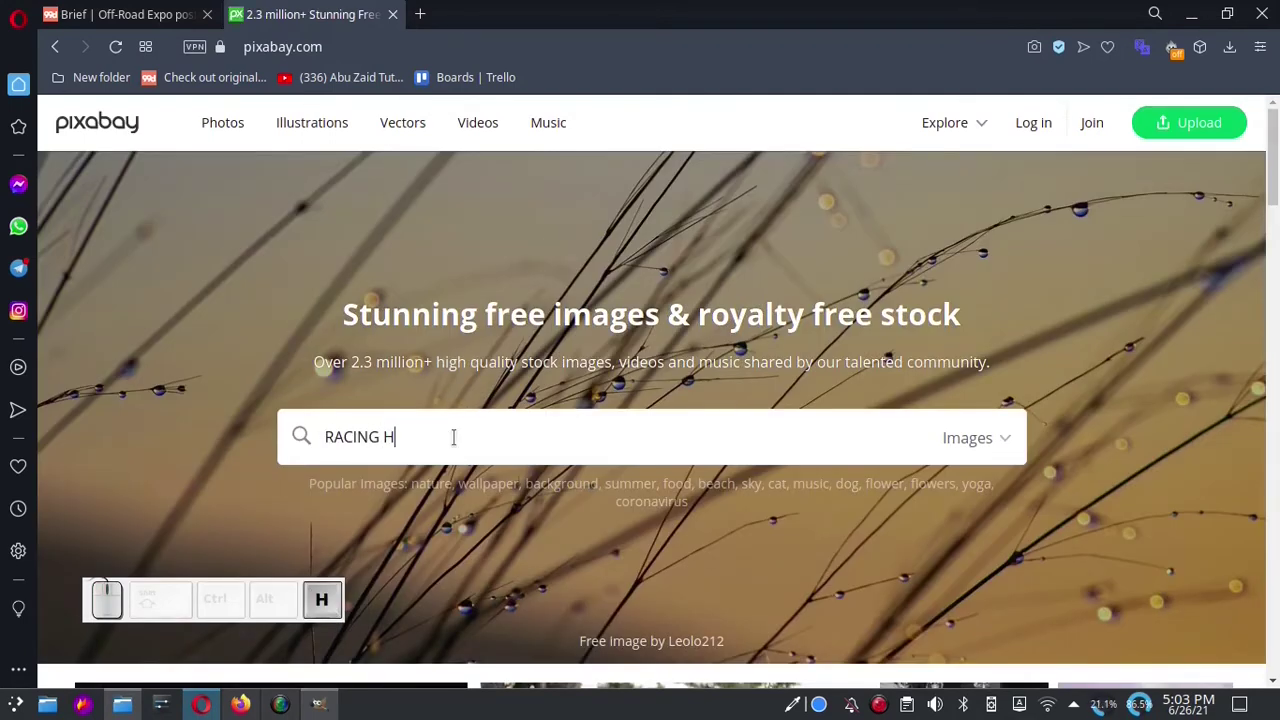
pyautogui.press('l')
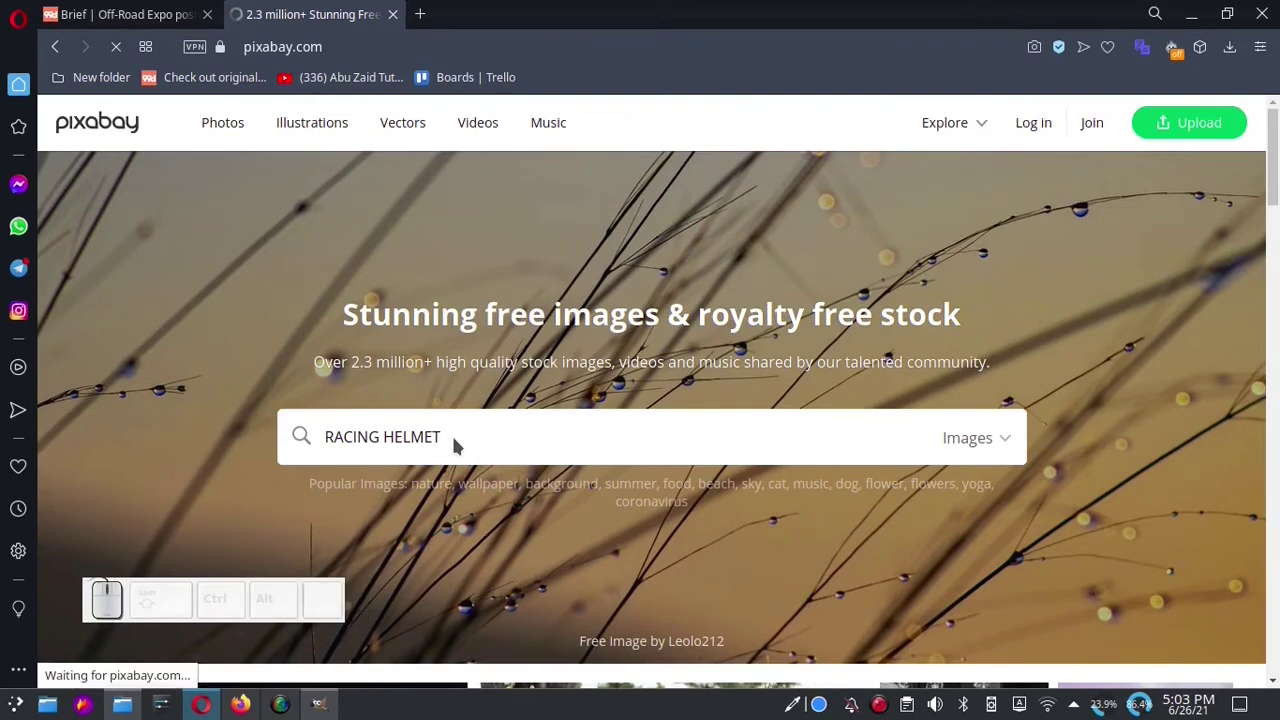
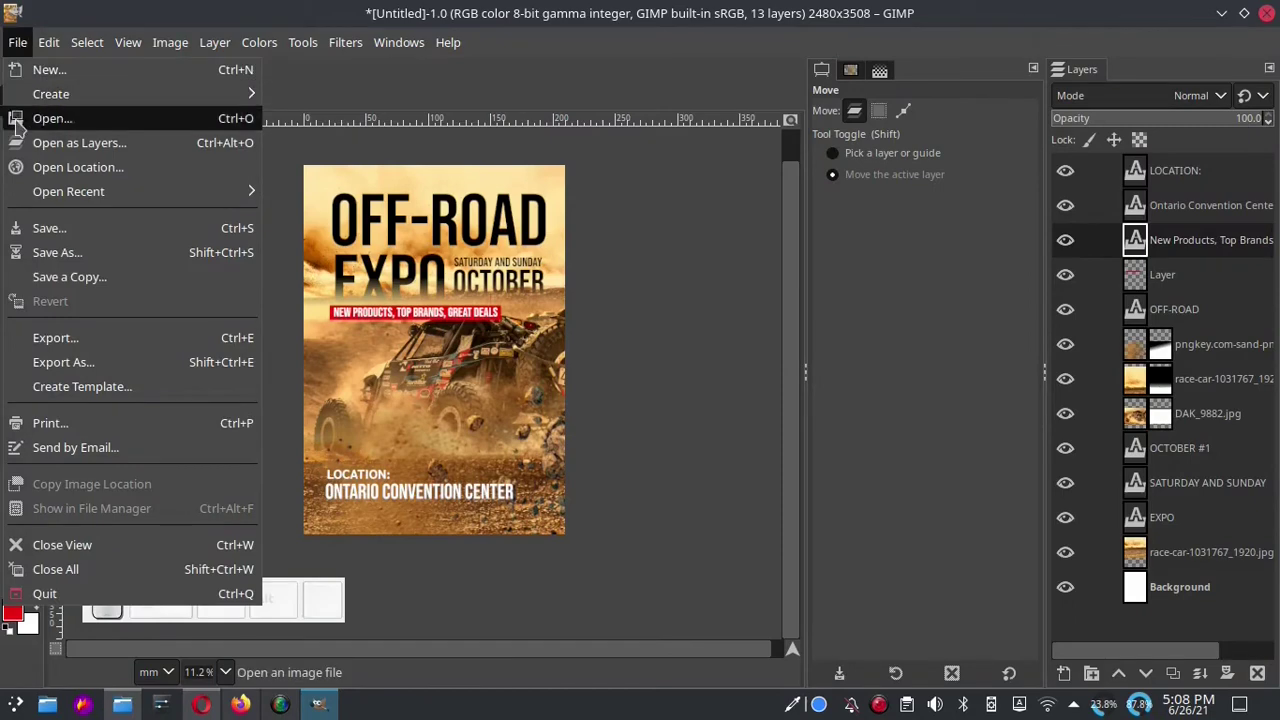
# Bring offroad-4360594_1920.jpg from Downloads into the poster as a new layer.
pyautogui.click(85, 158)
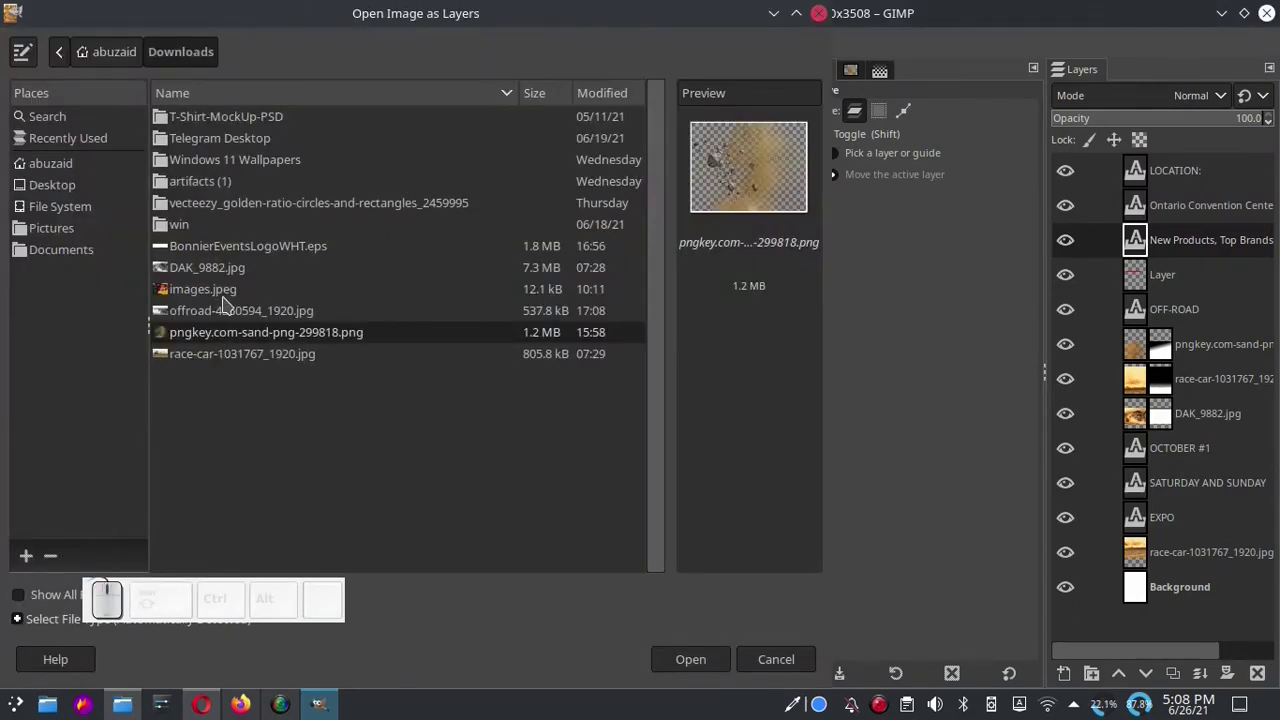
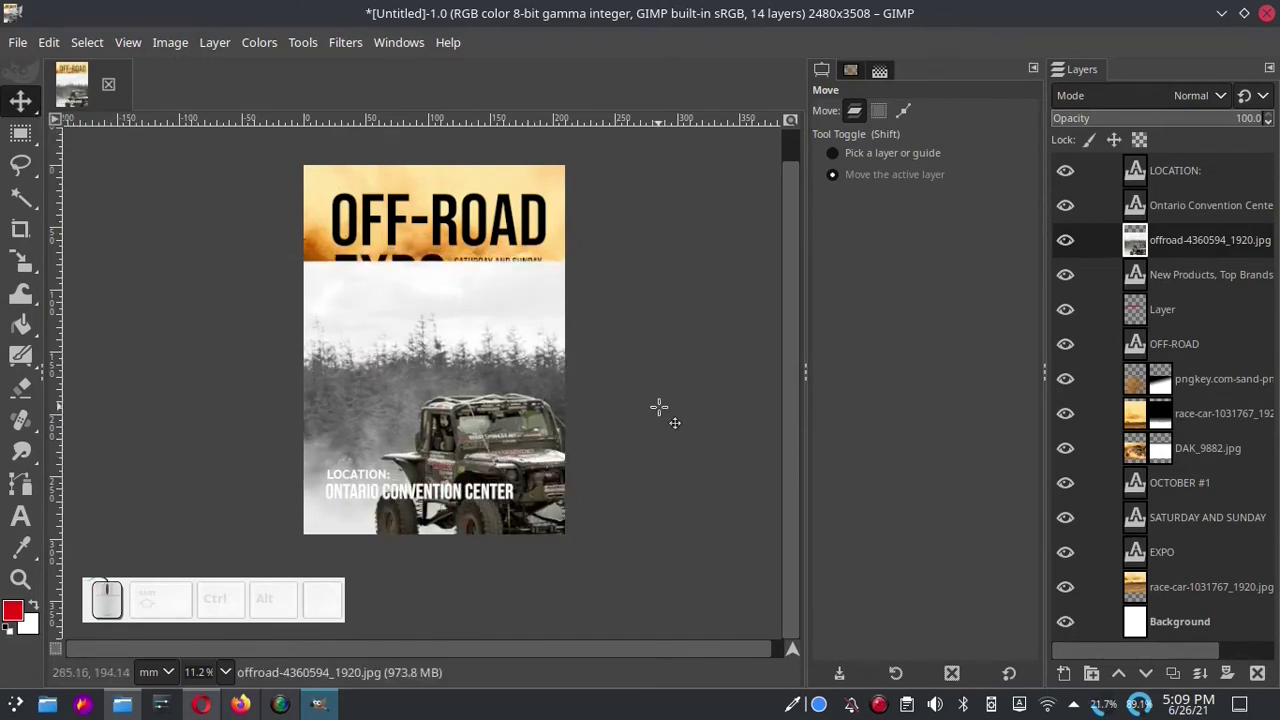
# Give the jeep layer a white (fully opaque) mask, ready for a fading gradient.
pyautogui.click(1234, 685)
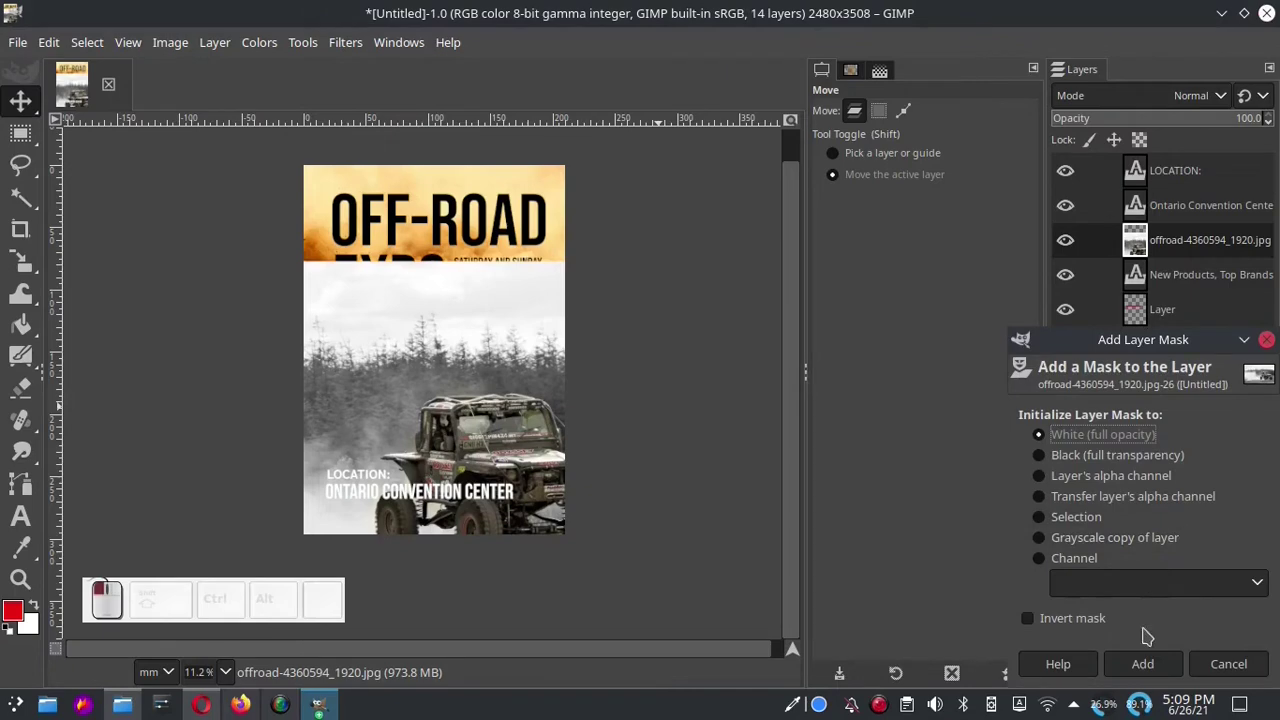
pyautogui.click(1147, 672)
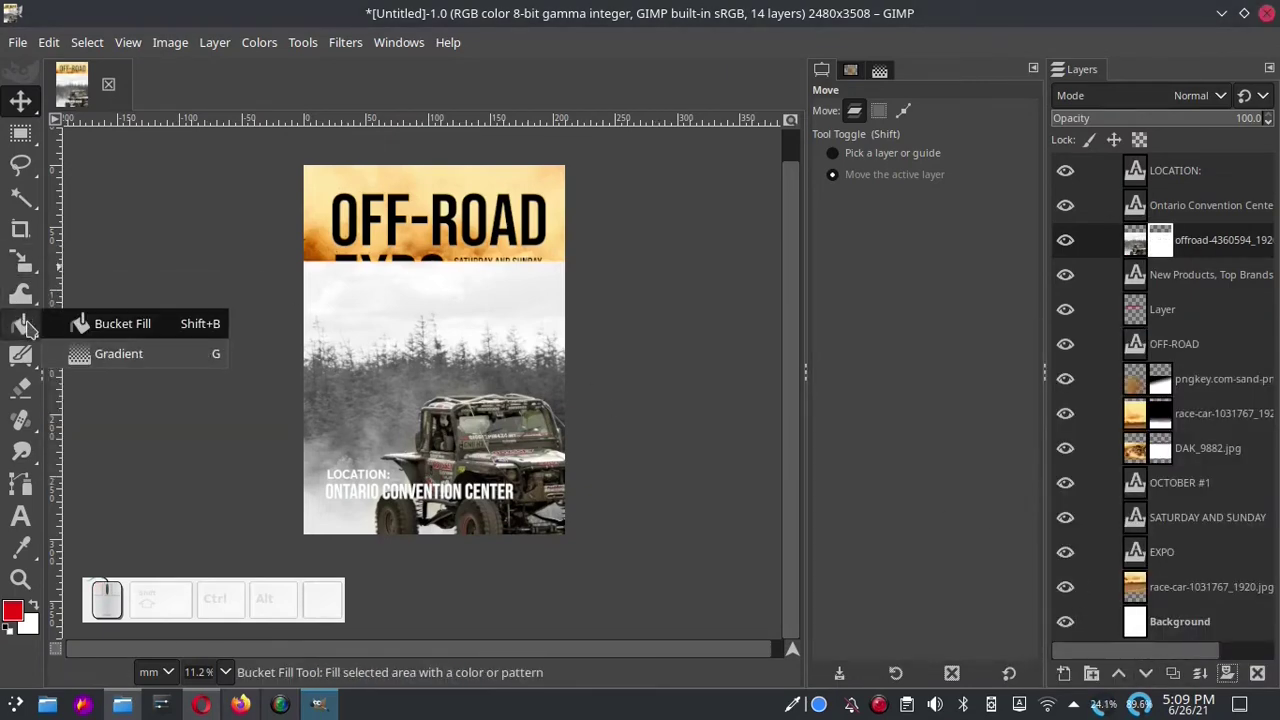
pyautogui.click(105, 360)
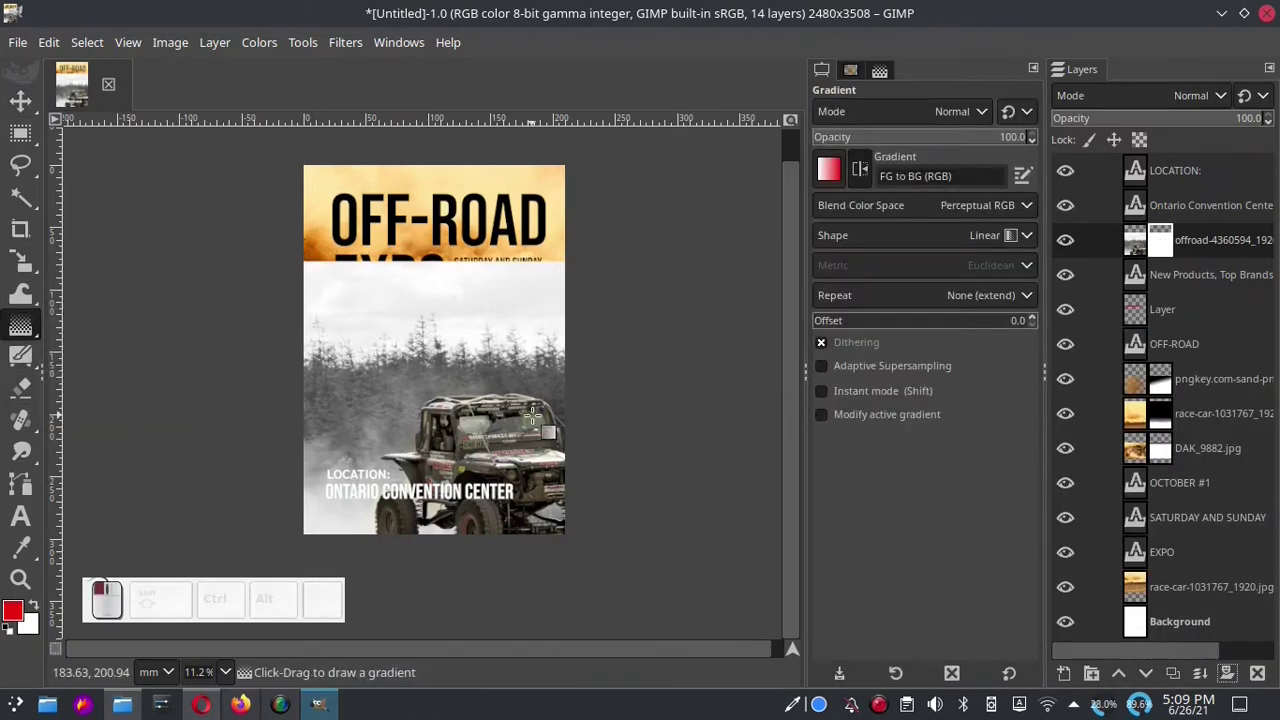
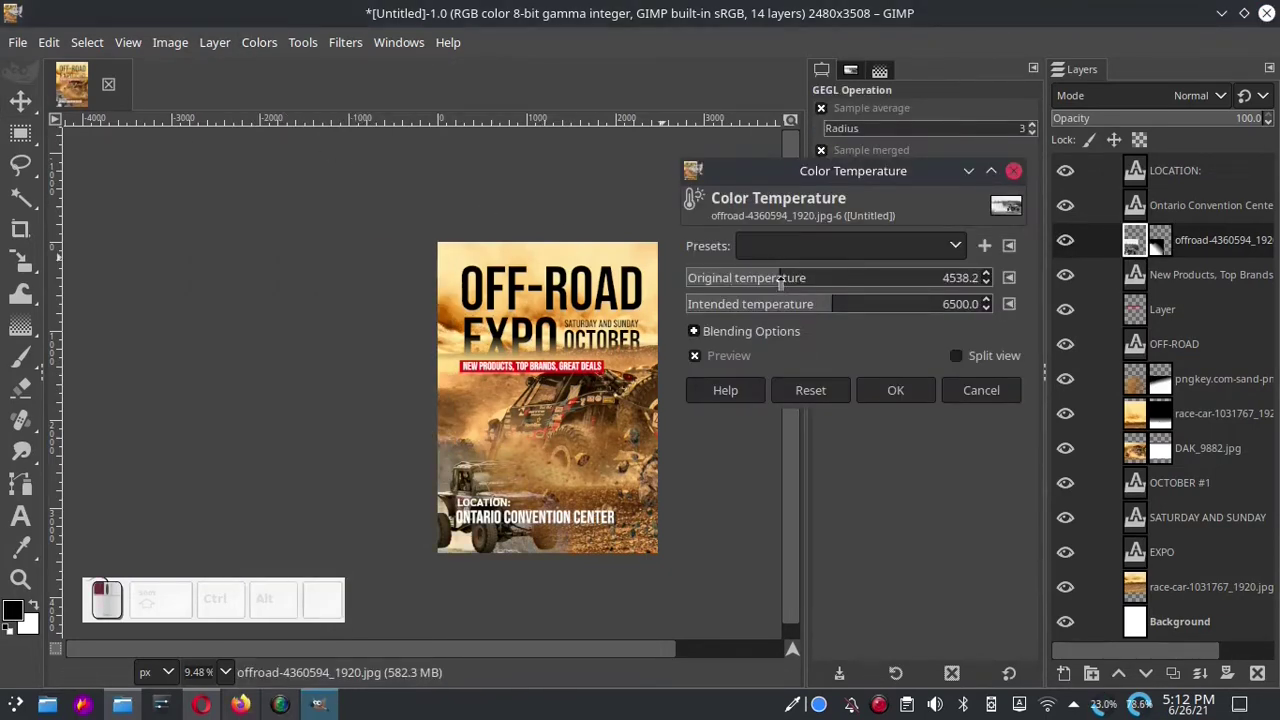
# Apply the warmer Color Temperature to the jeep photo and move on to the next layer work.
pyautogui.click(923, 392)
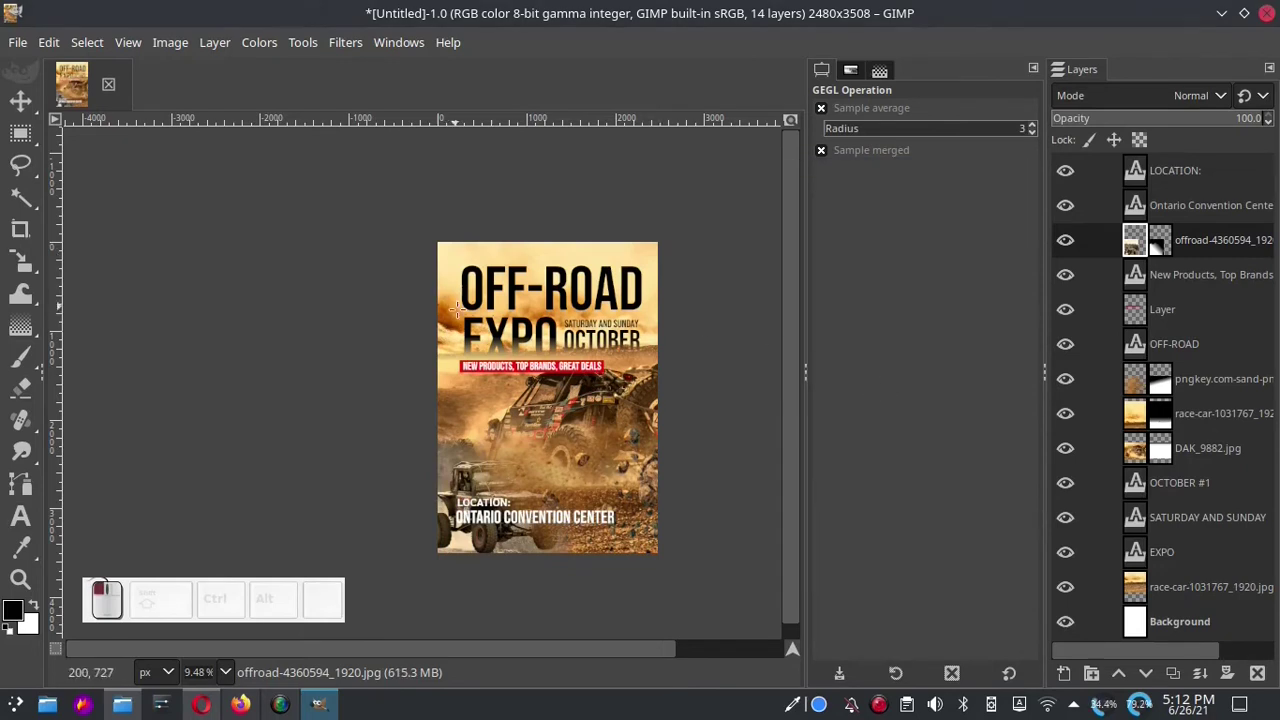
pyautogui.click(1228, 243)
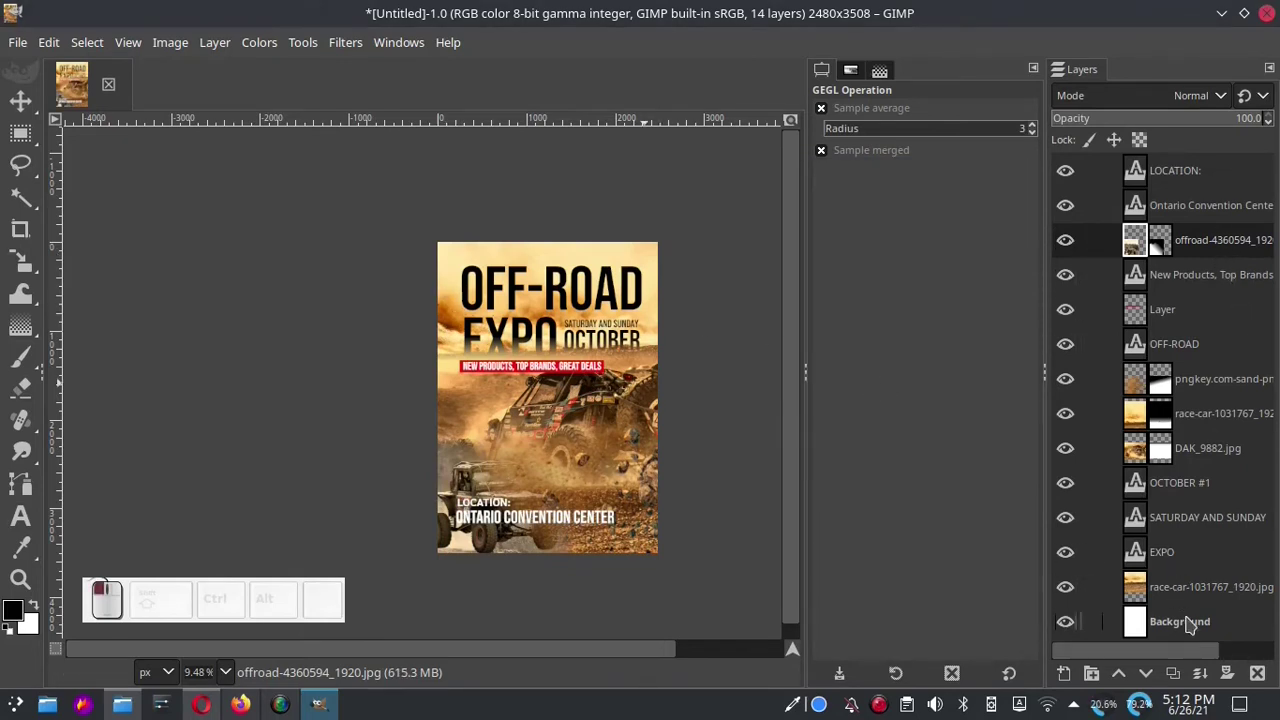
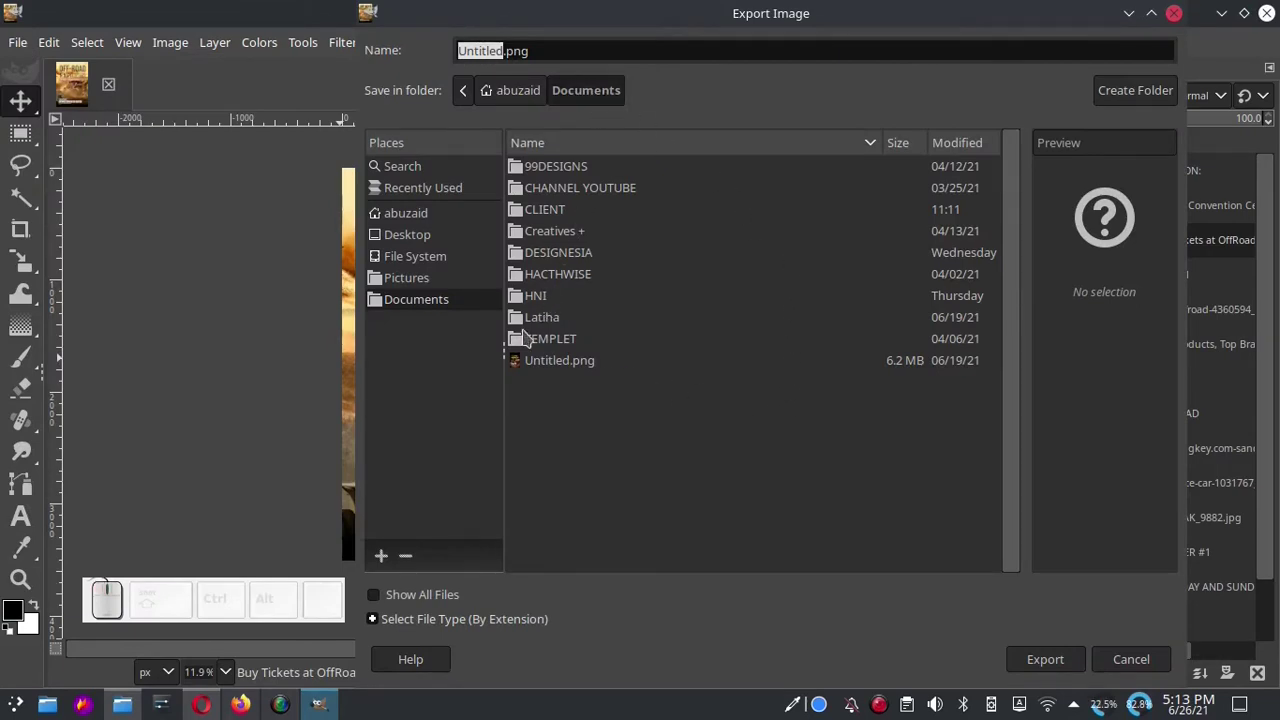
# Export the poster as 1.png in Pictures, replacing the existing file, with default PNG settings.
pyautogui.click(430, 279)
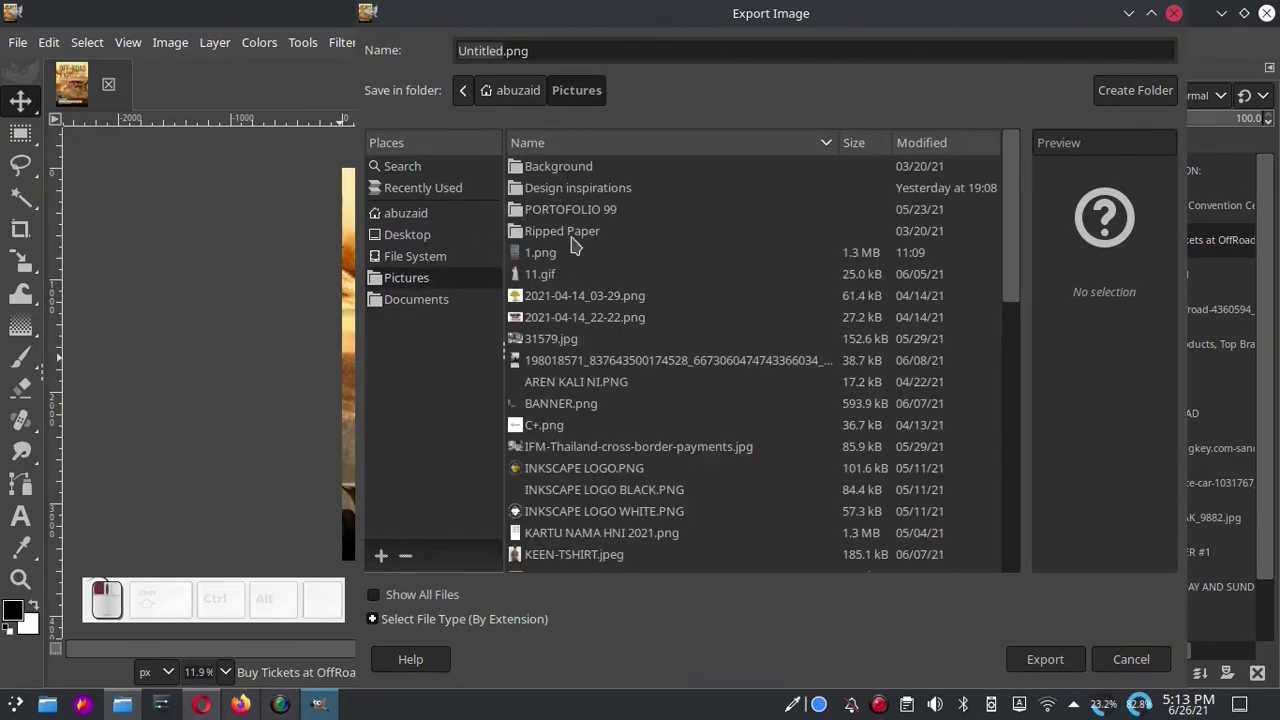
pyautogui.click(563, 256)
pyautogui.click(1055, 661)
pyautogui.click(907, 428)
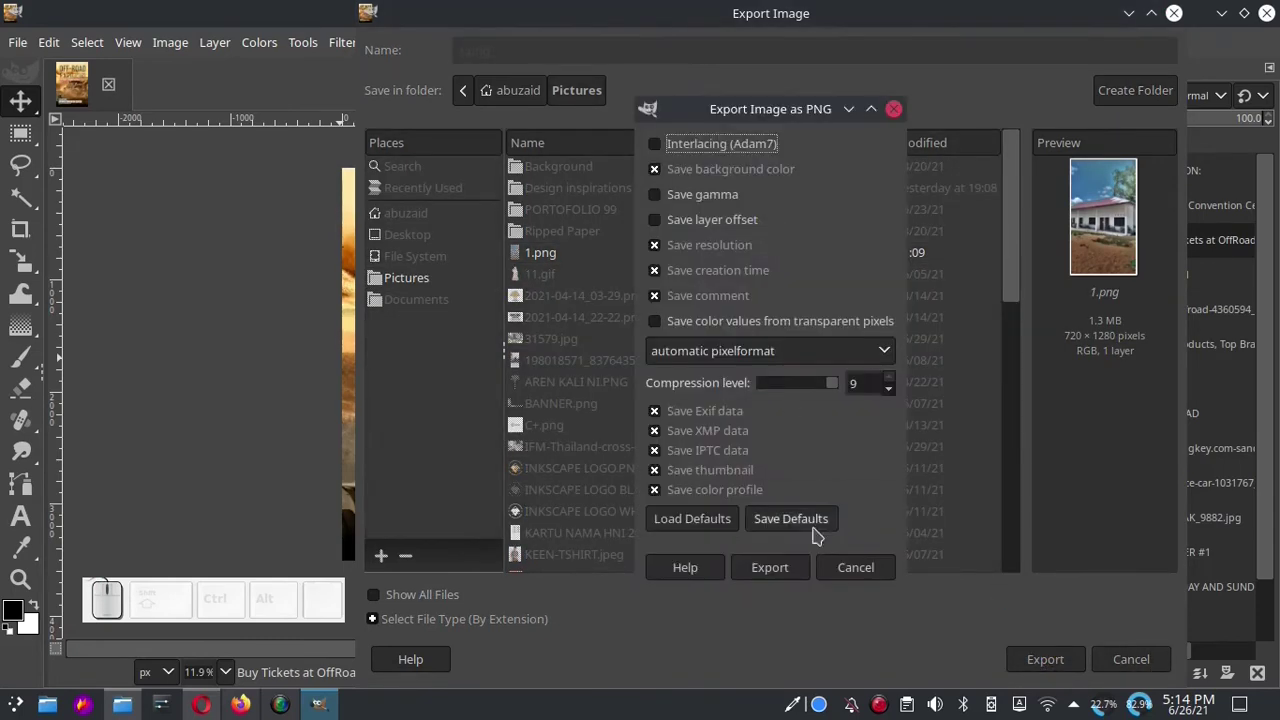
pyautogui.click(788, 568)
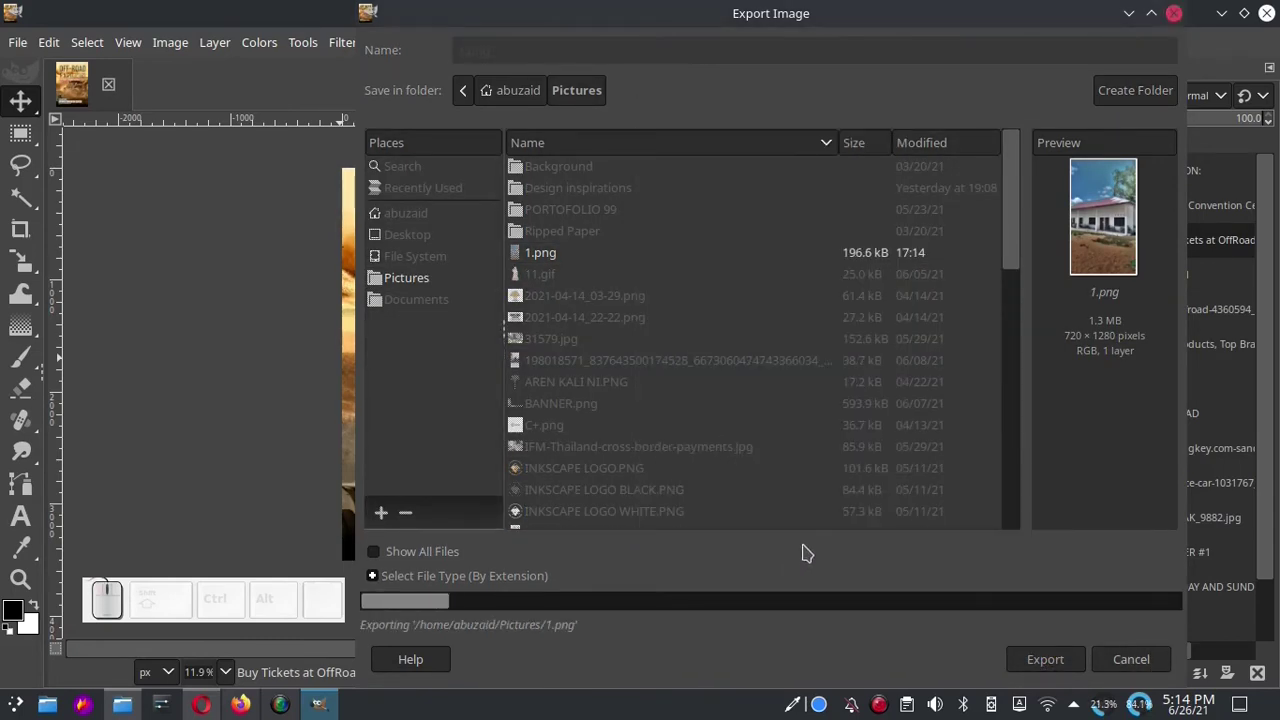